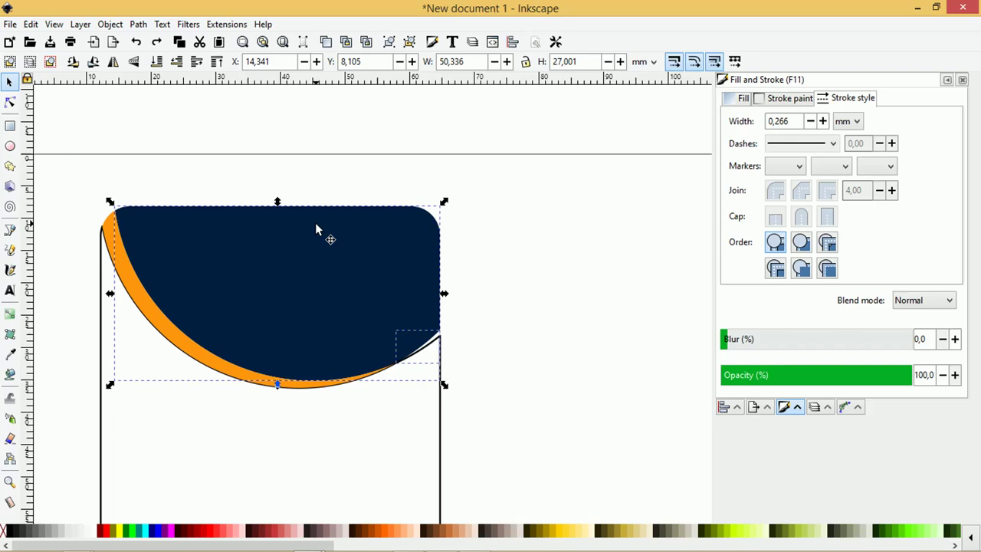
- Fit the navy header and orange band to the front card top, then zoom out to see both cards
key(Tab)
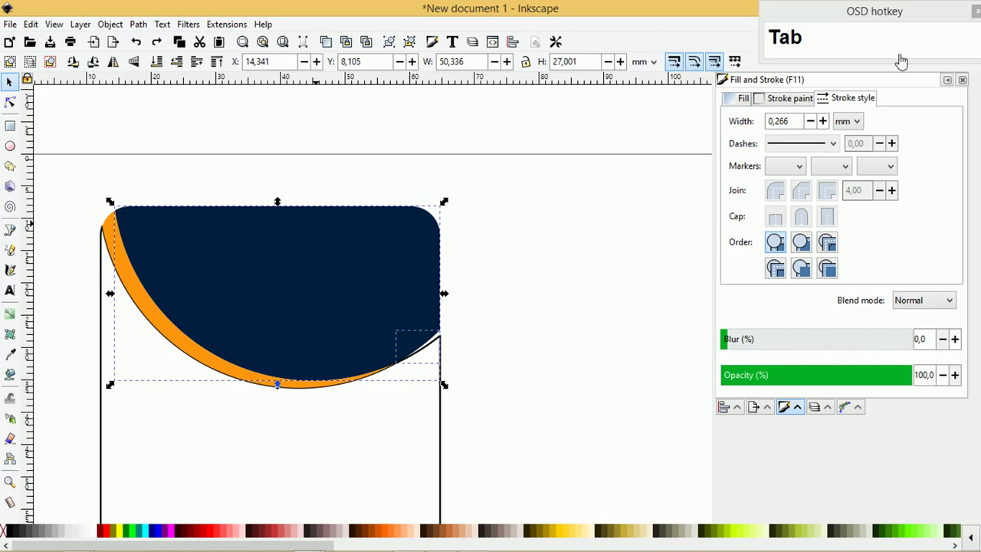
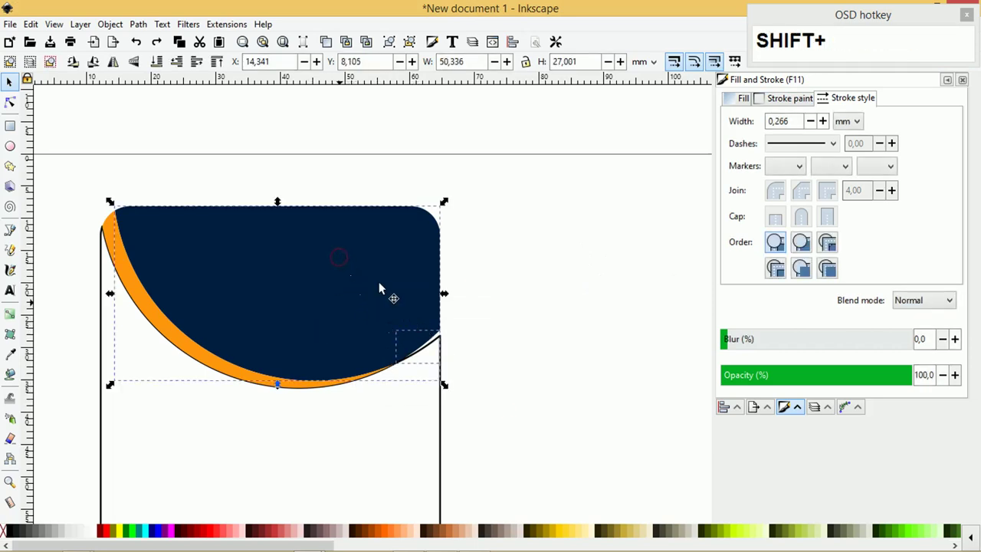
click(346, 298)
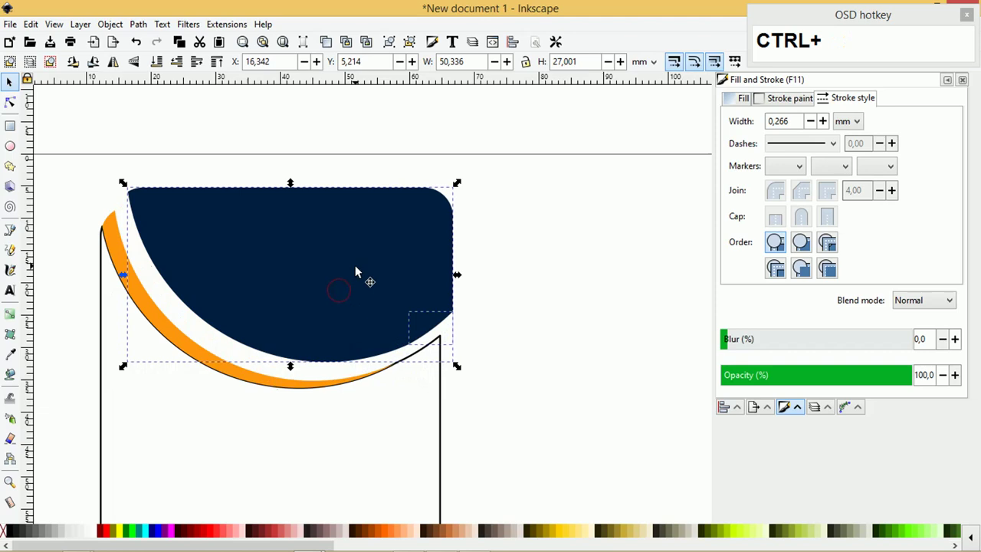
key(ctrl+z)
click(145, 27)
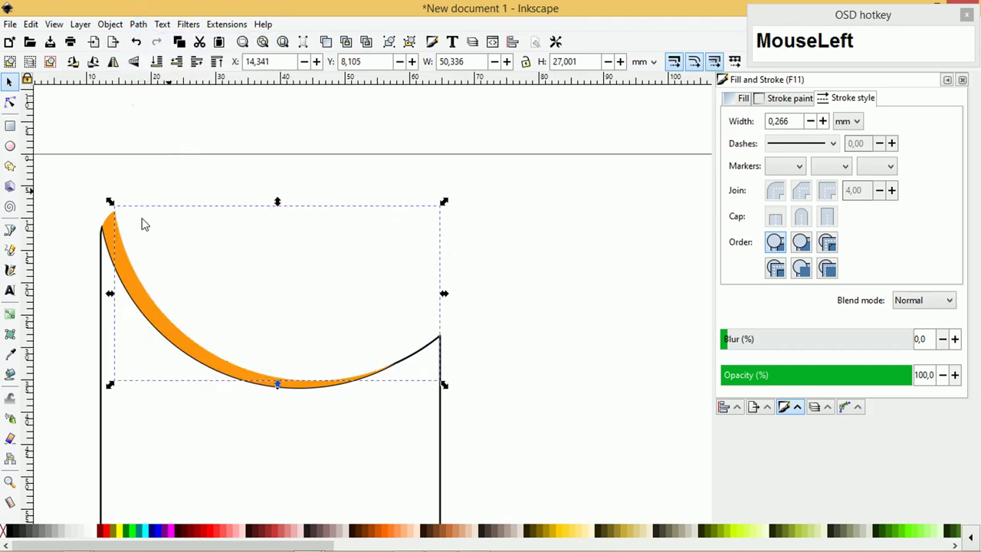
scroll(down, 3)
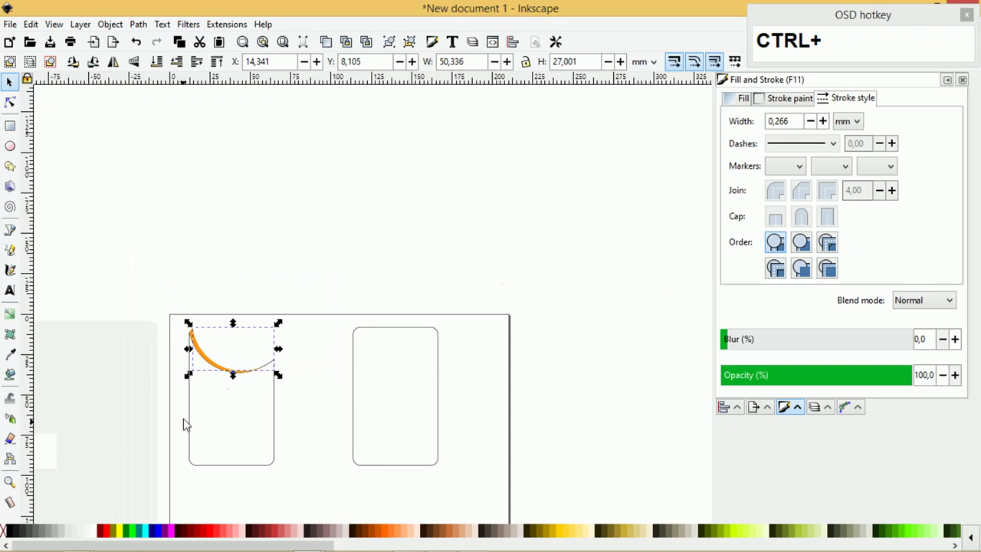
scroll(down, 3)
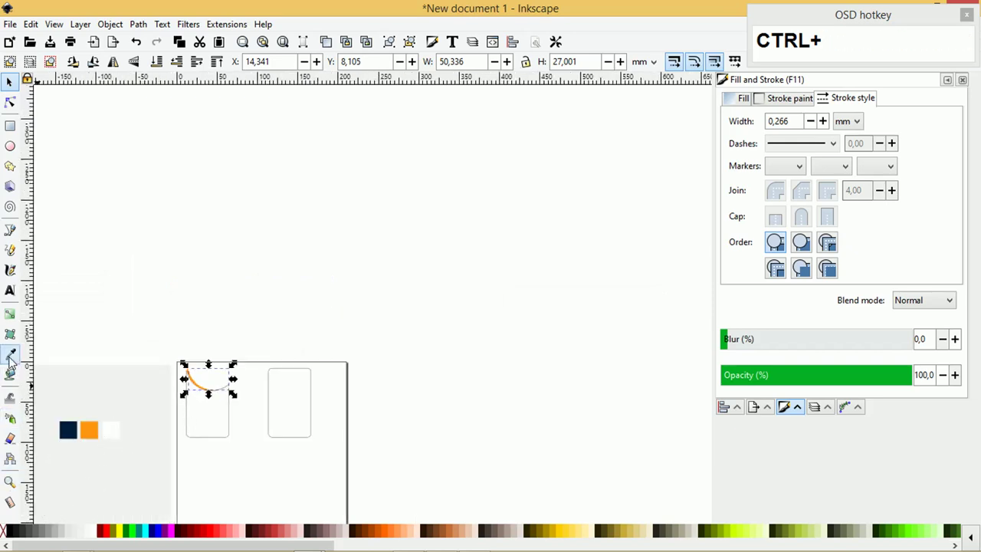
click(13, 353)
scroll(up, 3)
click(19, 80)
scroll(down, 3)
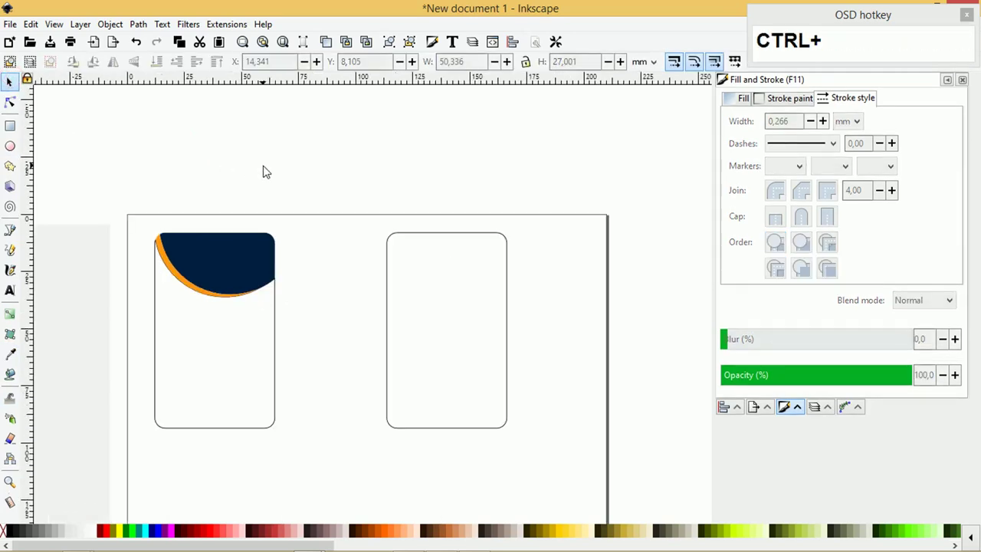
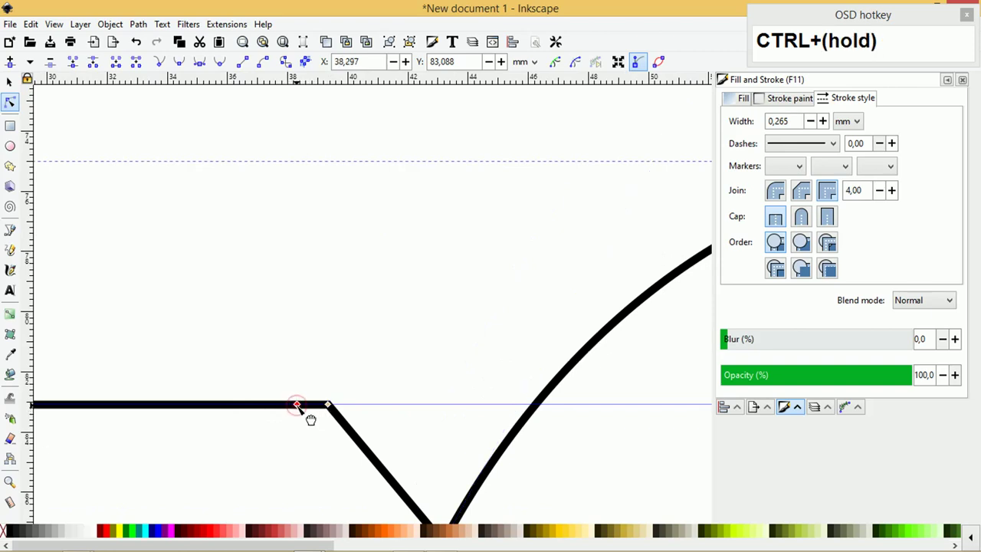
- Smooth the corner node where the line dips to form the notched, arching curve
key(Tab)
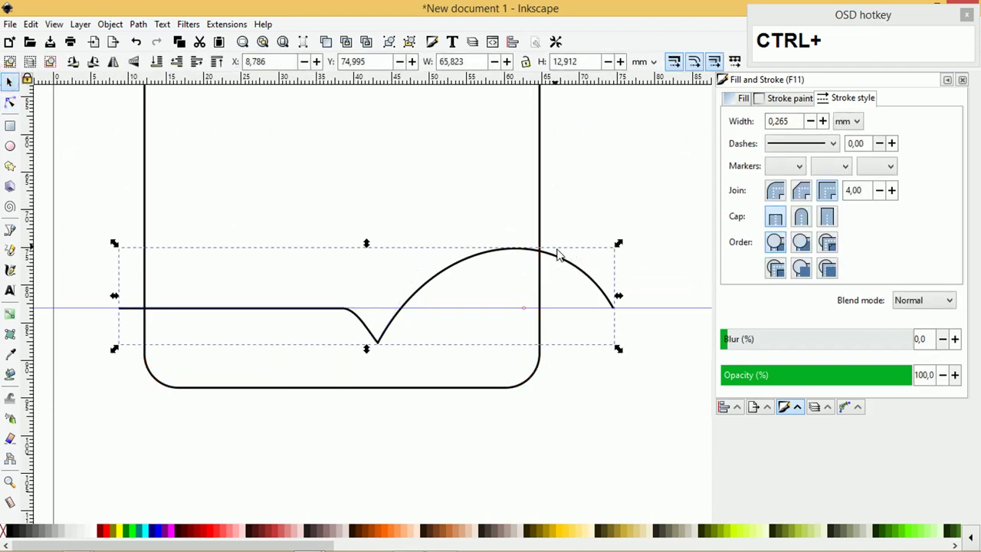
- Duplicate the notched curve and nudge the copy down into place as the navy bottom shape's edge
key(ctrl+d)
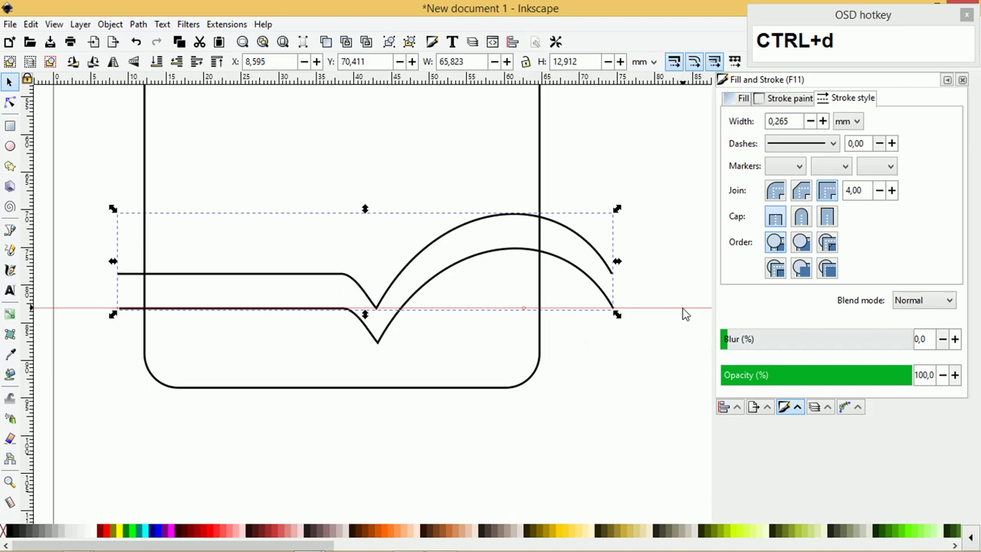
key(Delete)
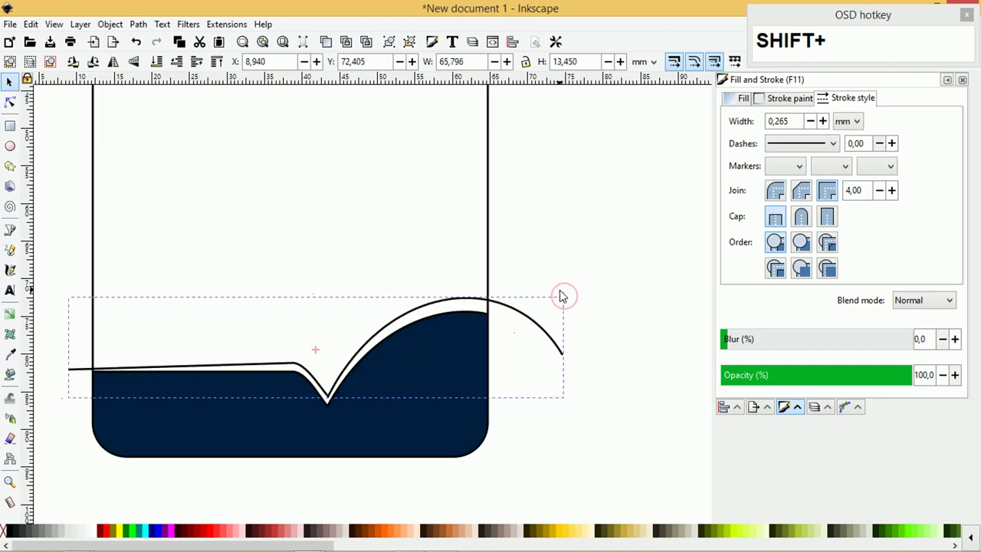
key(Down)
key(Down)
key(Up)
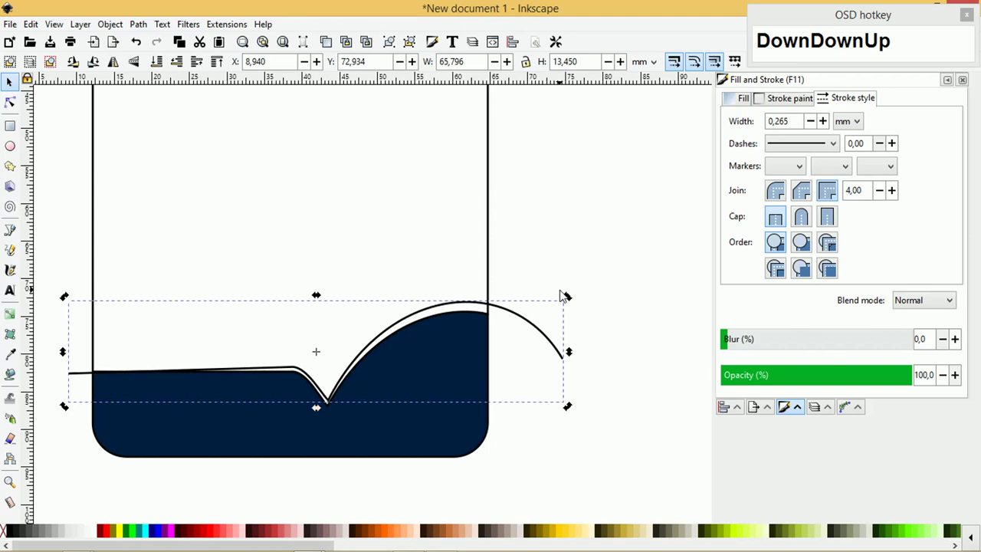
key(Tab)
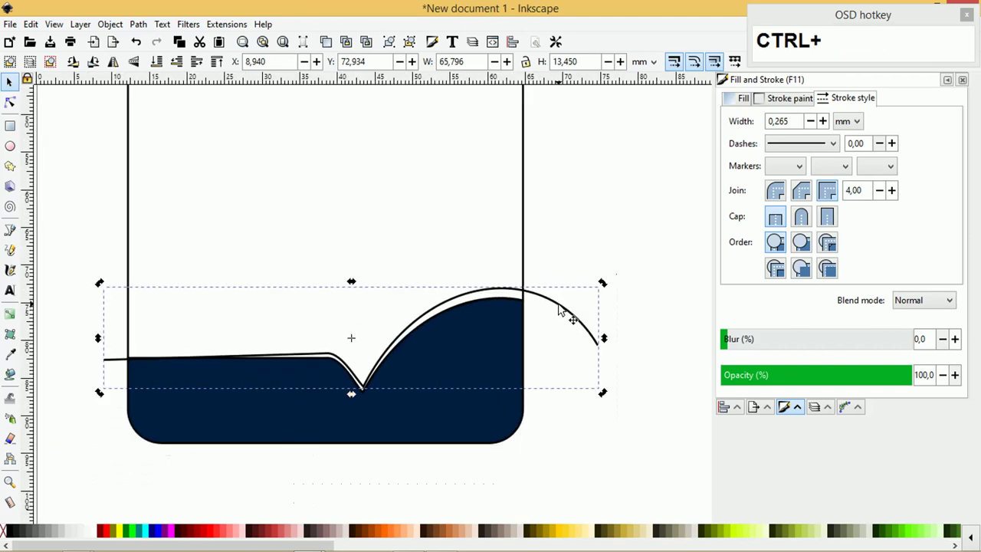
key(Down)
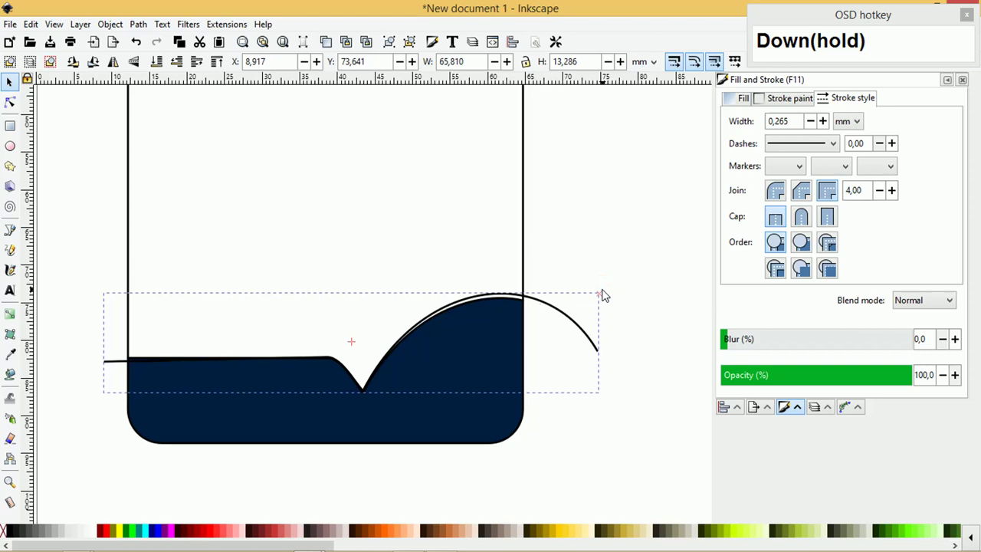
key(Down)
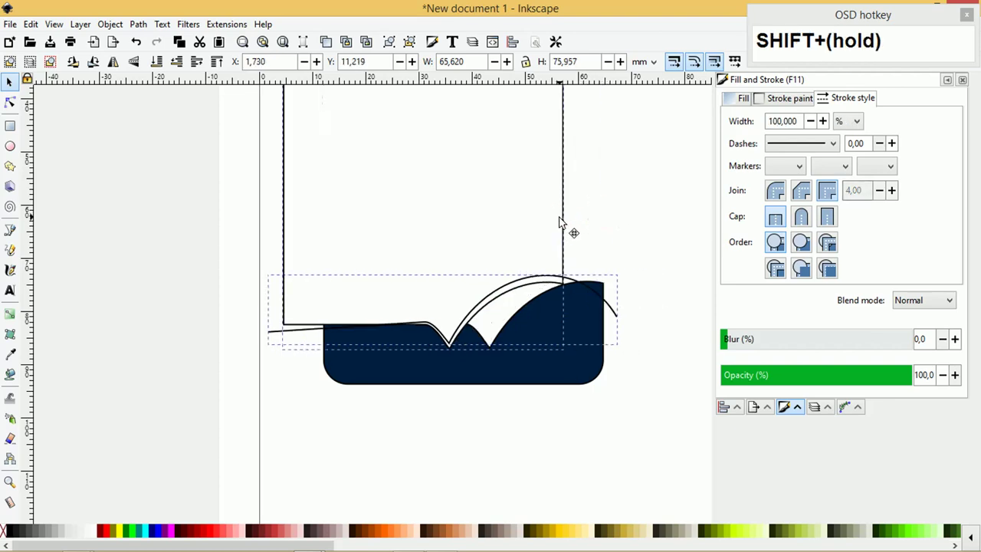
- Undo the last change while finishing the bottom shape before opening the card text notes
key(ctrl+z)
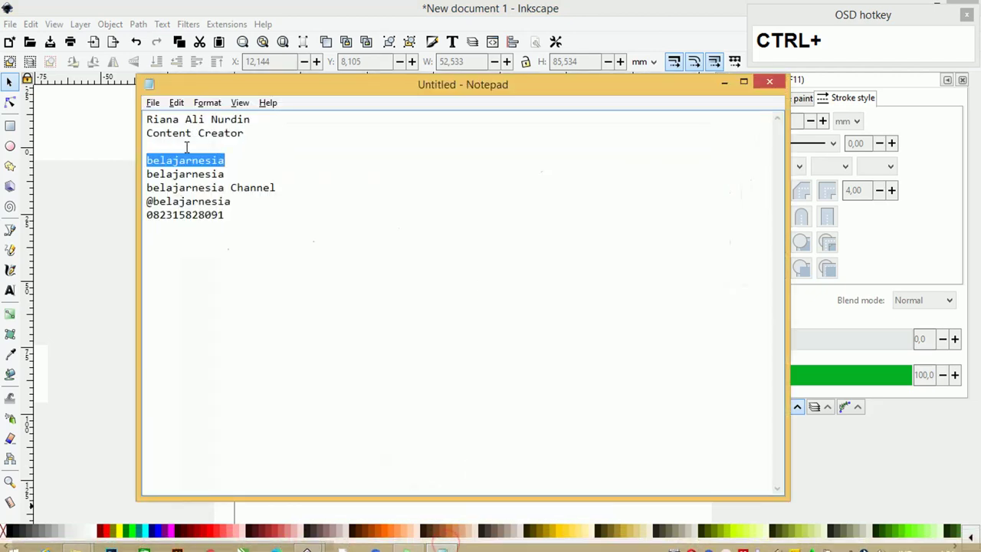
key(ctrl+c)
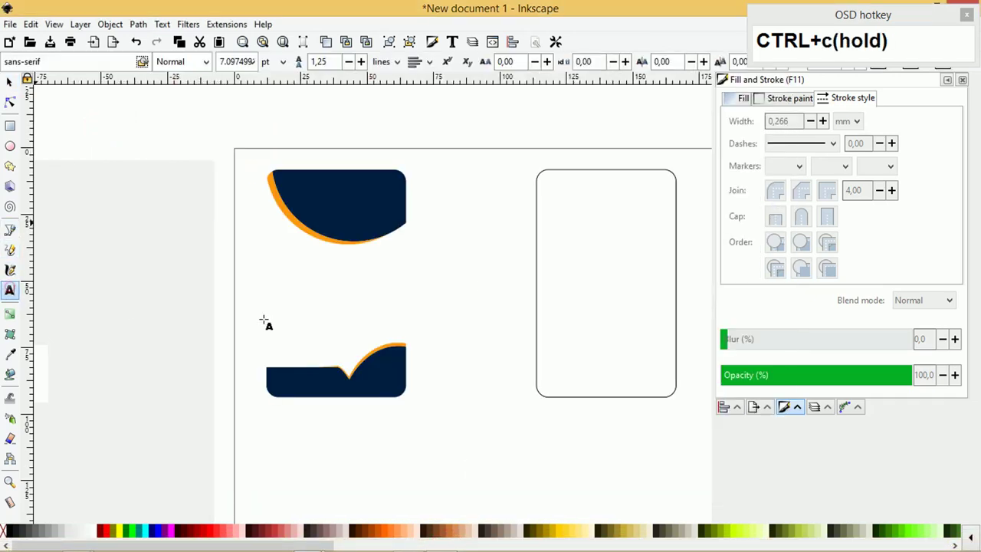
key(ctrl+v)
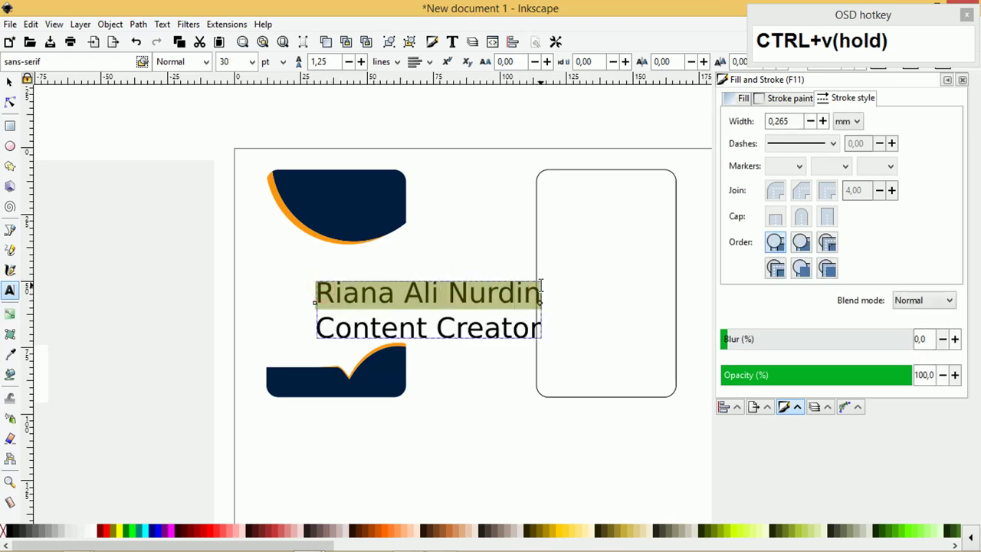
text(bre(hold))
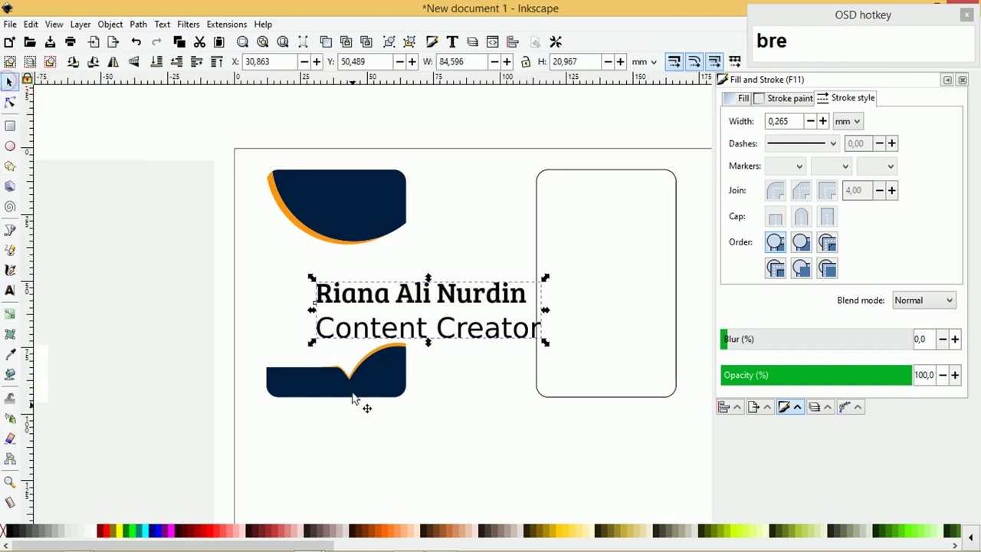
text((hold))
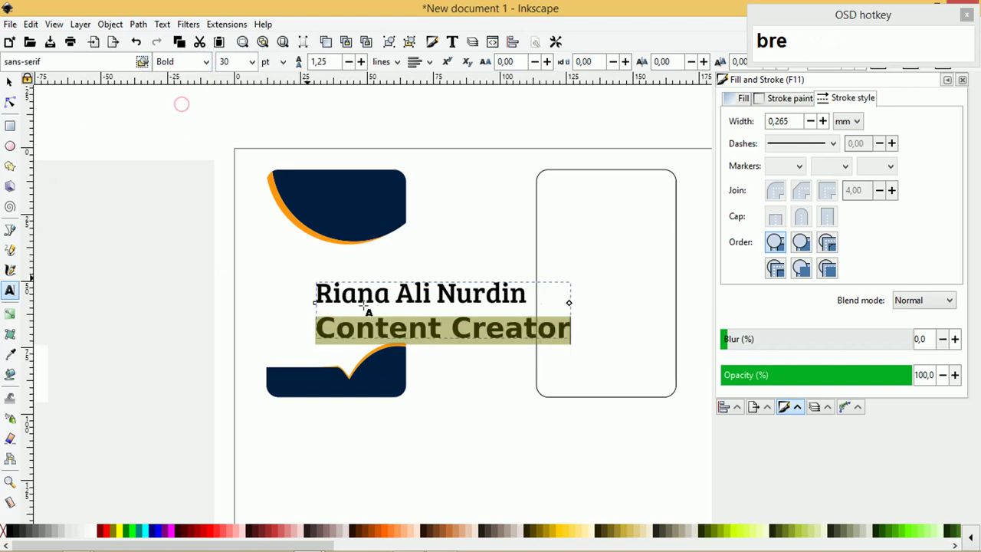
text((hold))
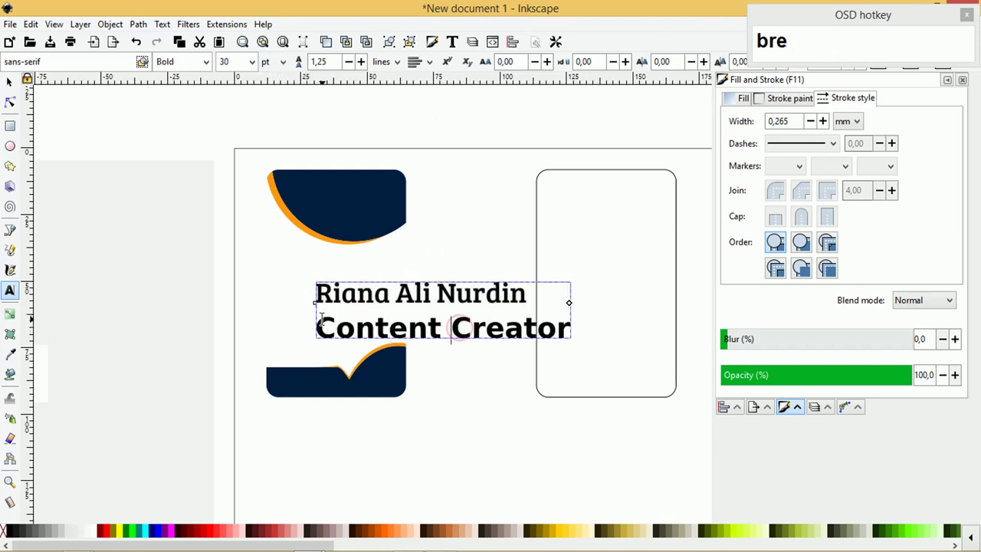
text((hold))
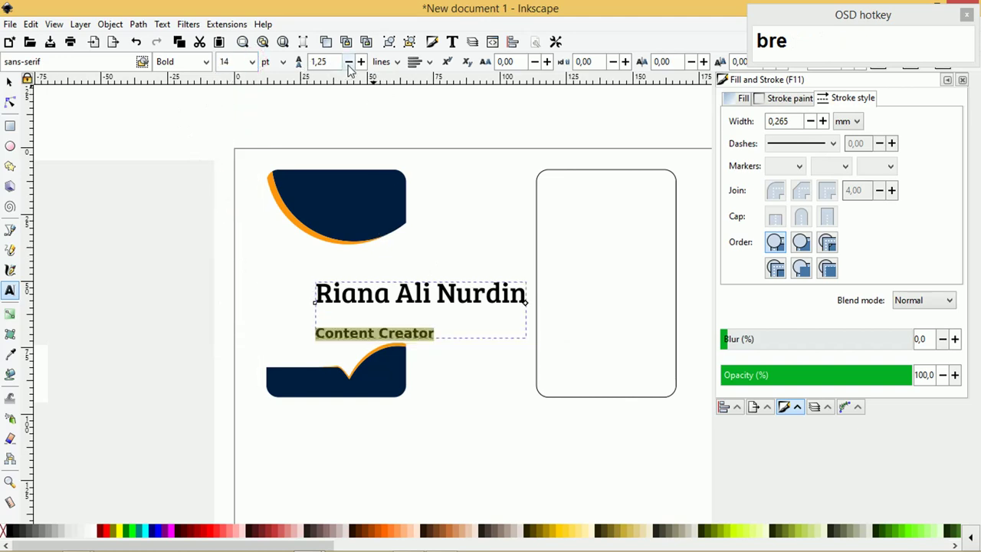
text((hold))
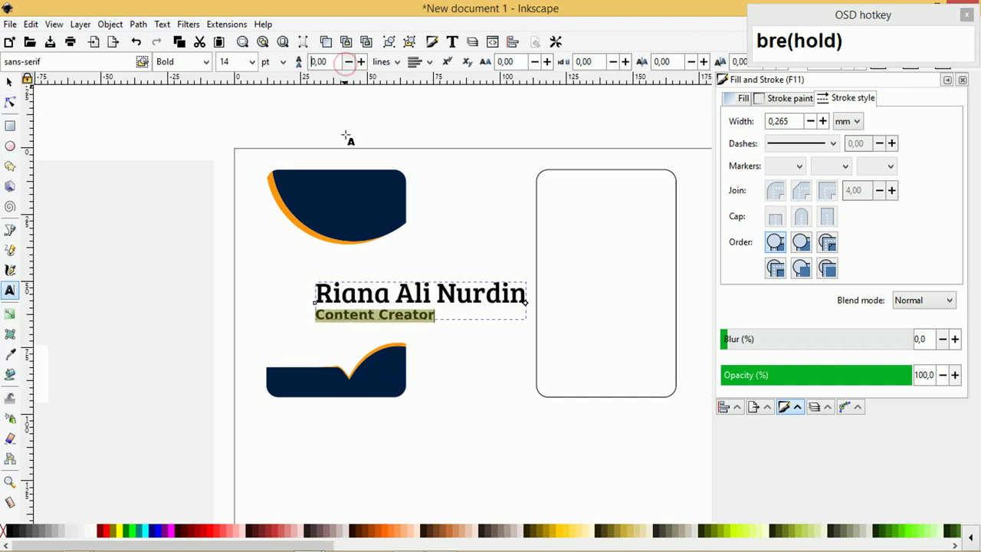
key(ctrl+a)
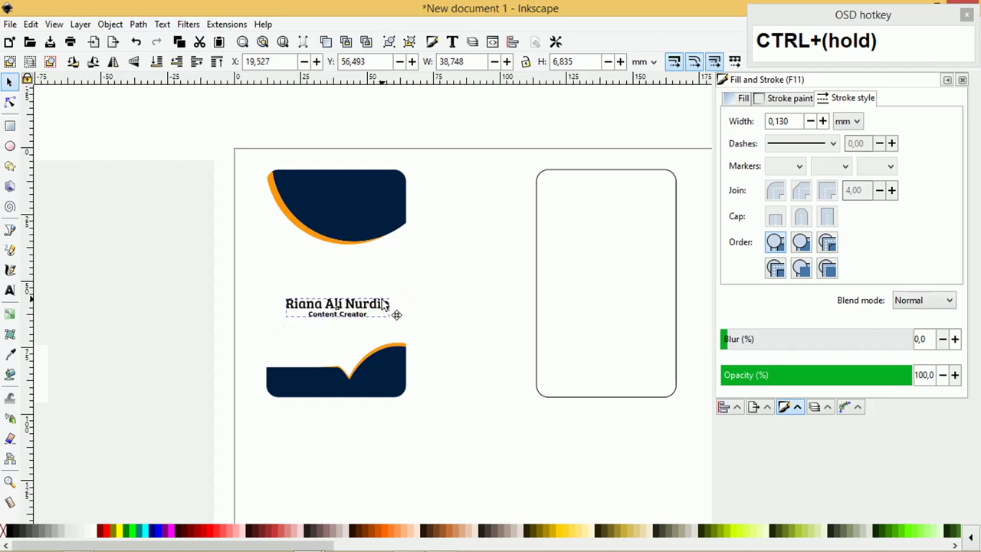
key(Tab)
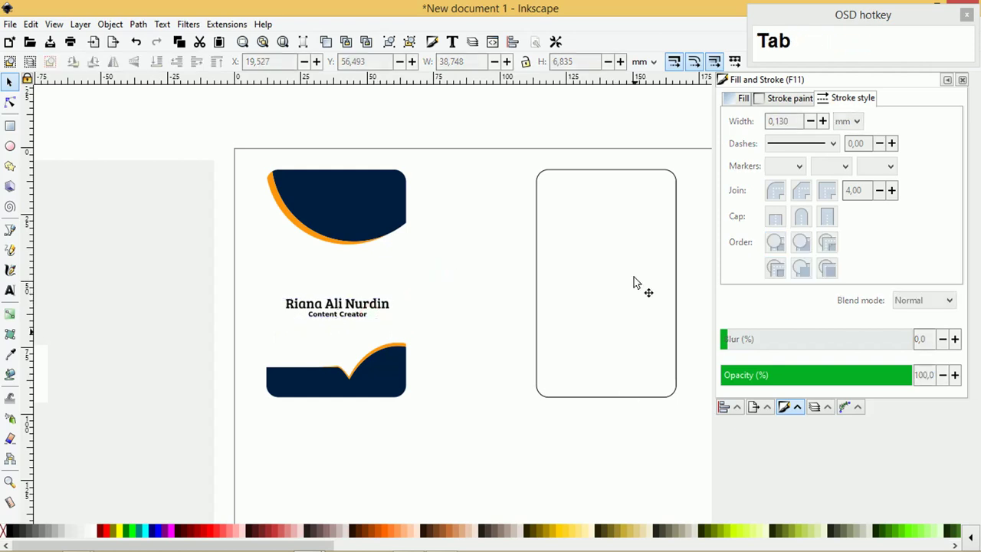
- Place the light grey silhouette avatar centred above the name and bring the whole page into view
key(Tab)
key(Tab)
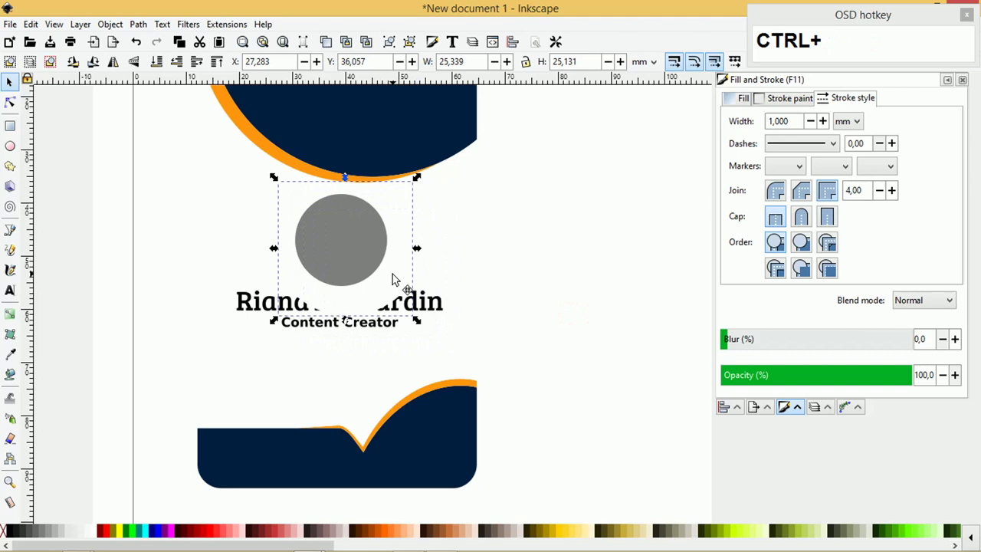
key(Home)
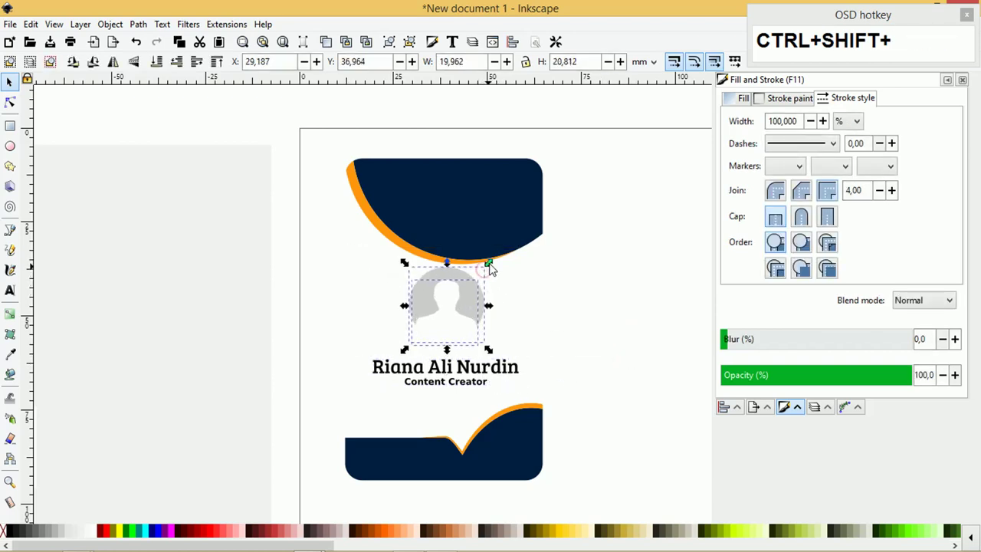
key(Tab)
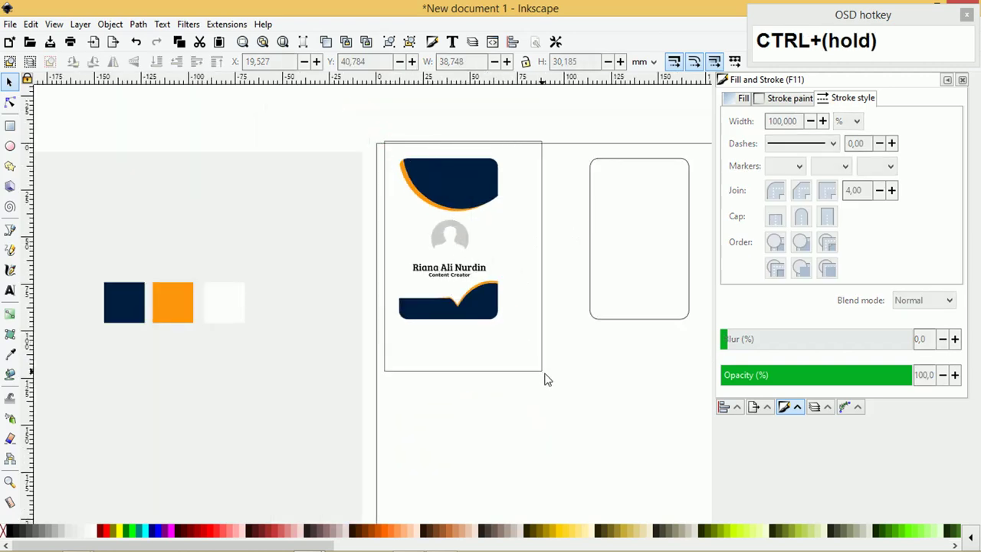
- Duplicate the front card as the back card, then switch to the notes to copy the contact details
key(ctrl+d)
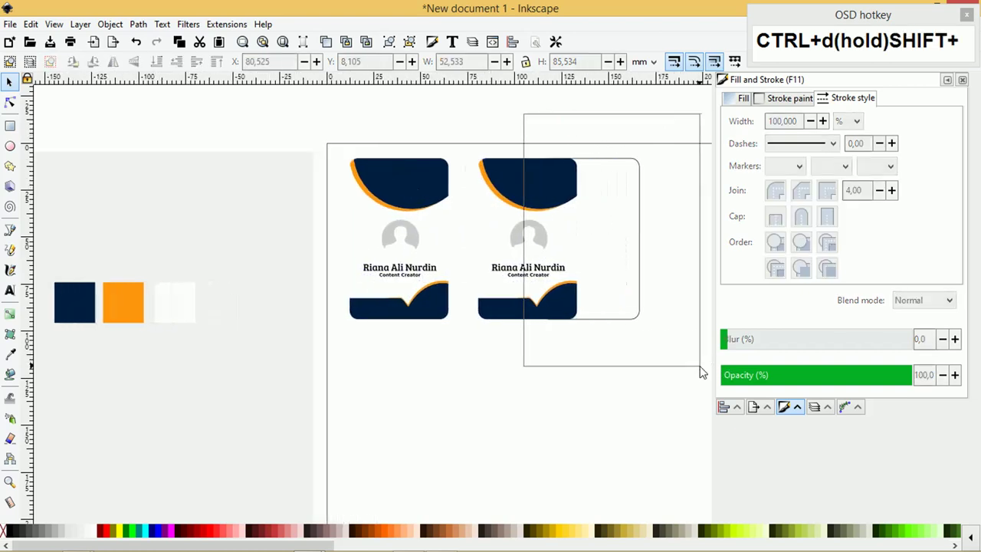
key(Delete)
key(z)
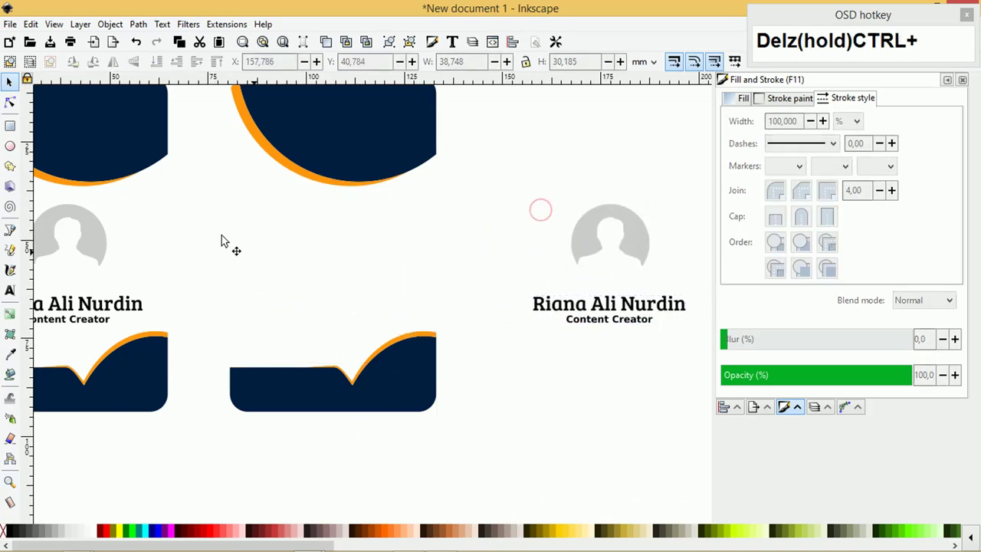
key(alt+Tab)
key(Tab)
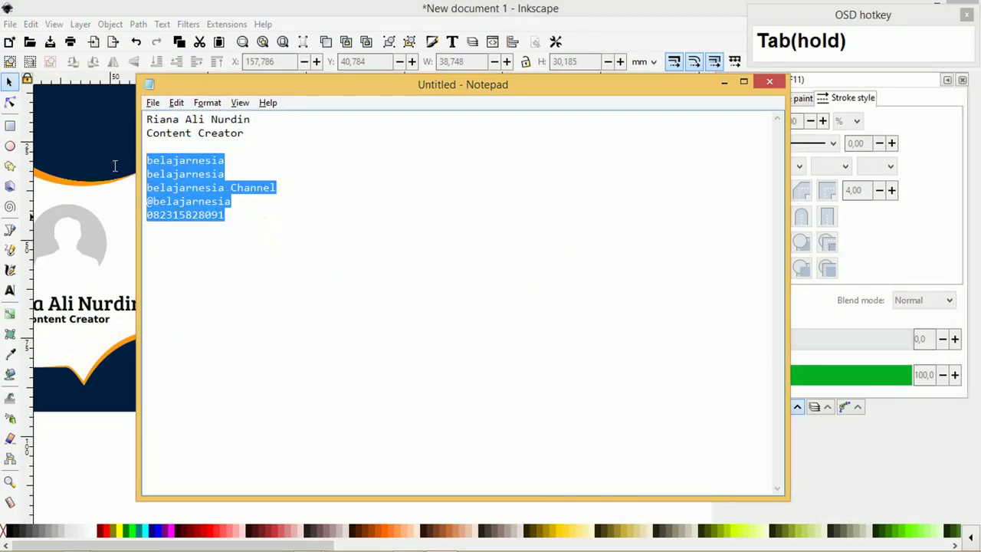
key(ctrl+c)
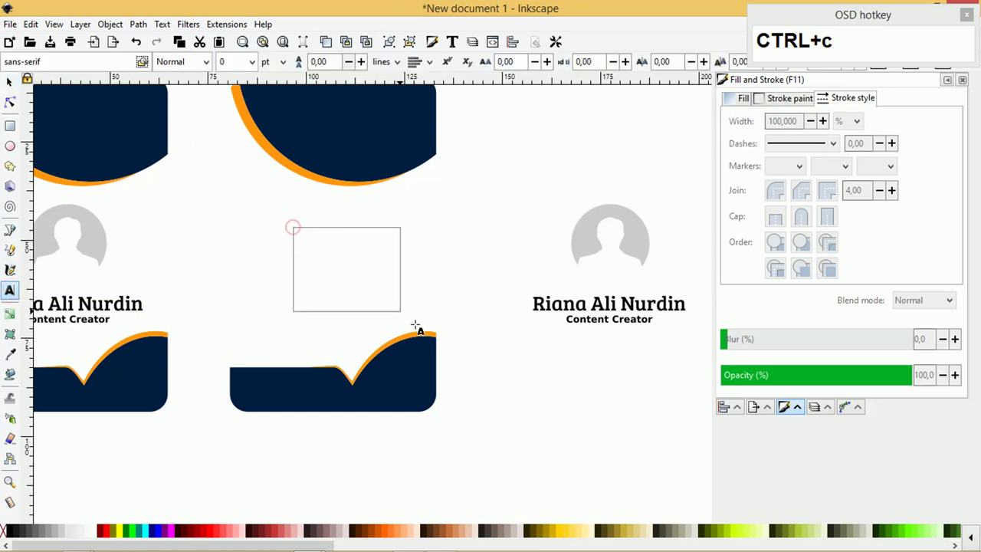
key(ctrl+v)
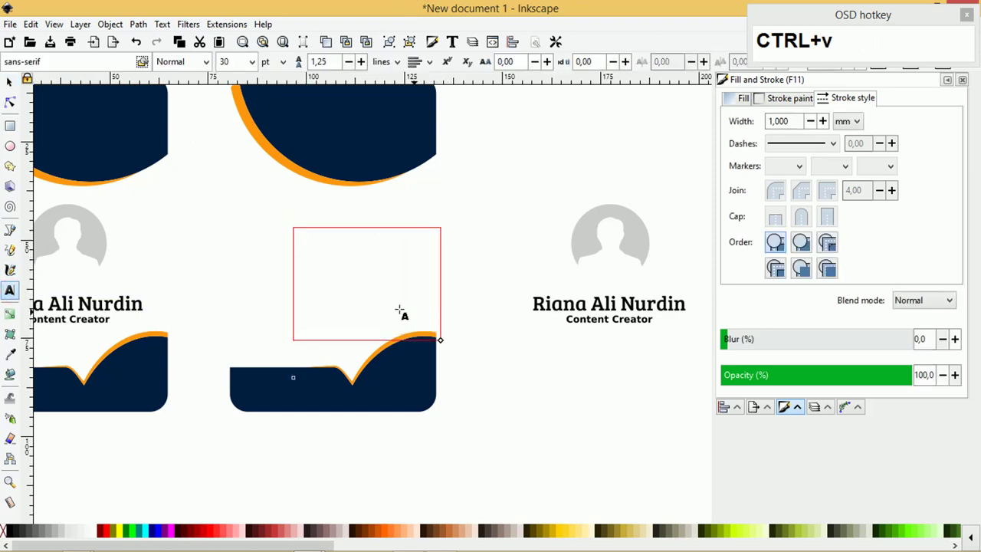
key(ctrl+v)
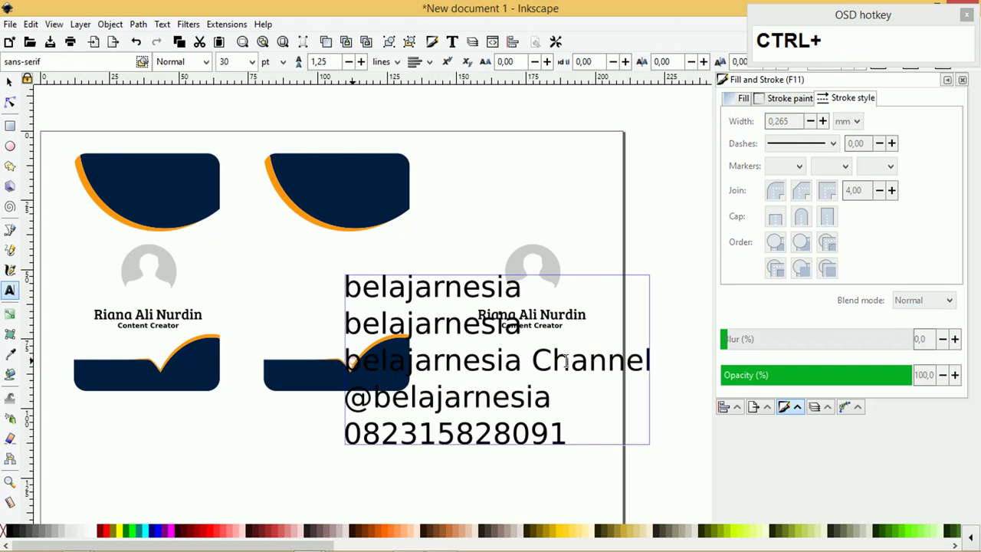
key(BackSpace)
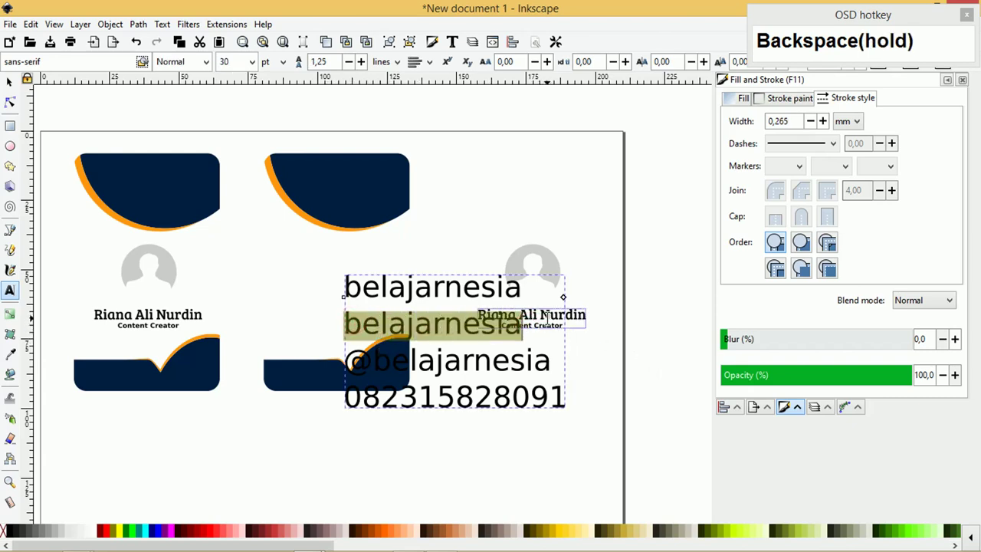
key(BackSpace)
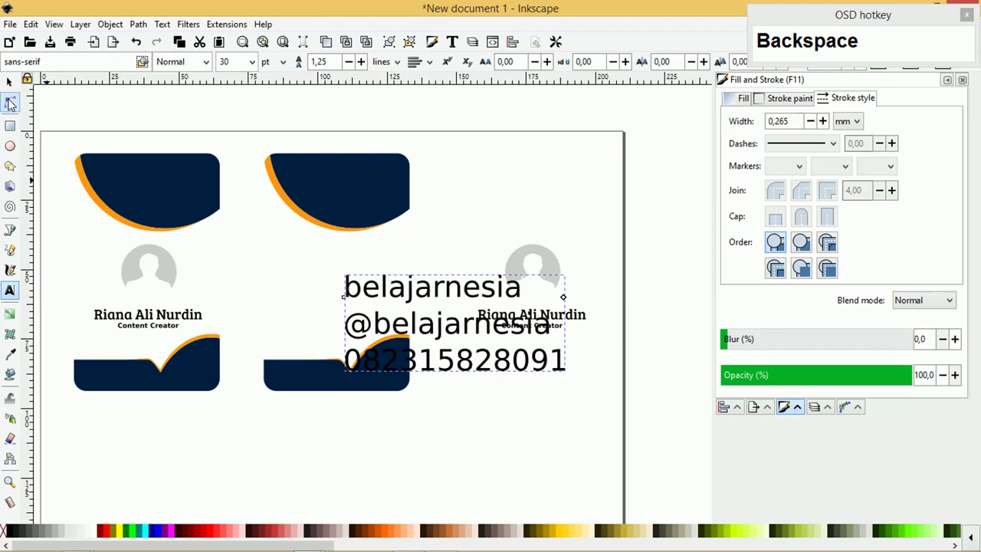
- Remove the '@' and tidy the contact lines so the Facebook, YouTube and phone icons sit beside them
key(BackSpace)
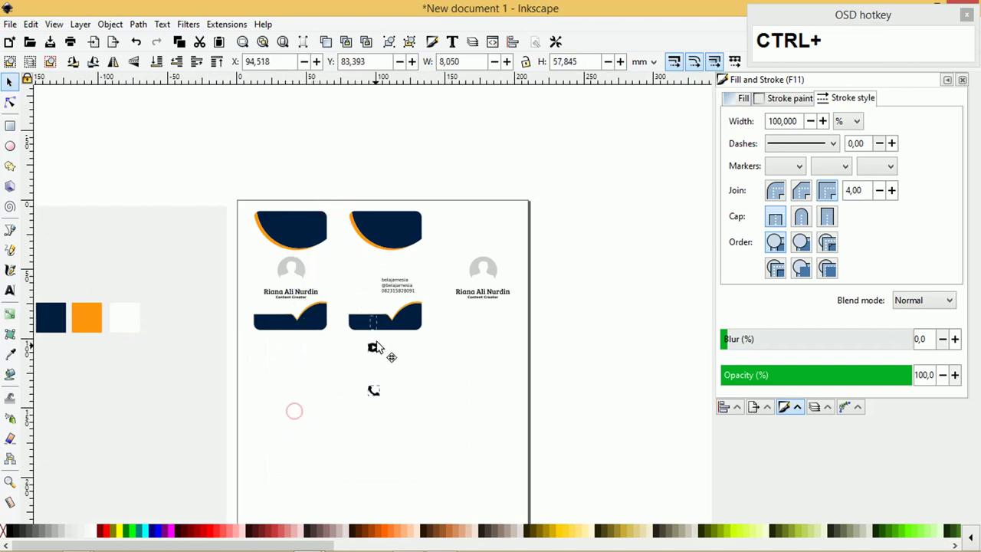
key(Home)
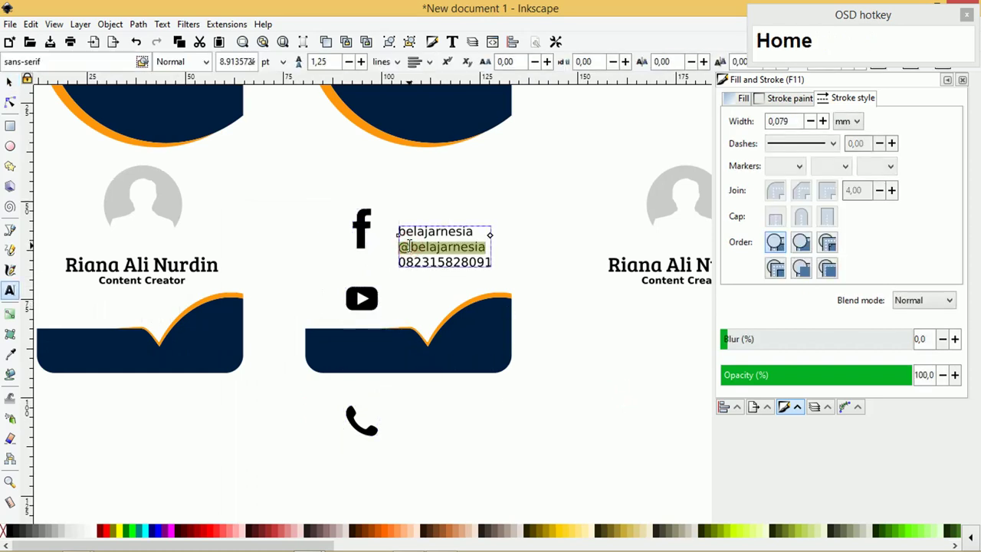
key(BackSpace)
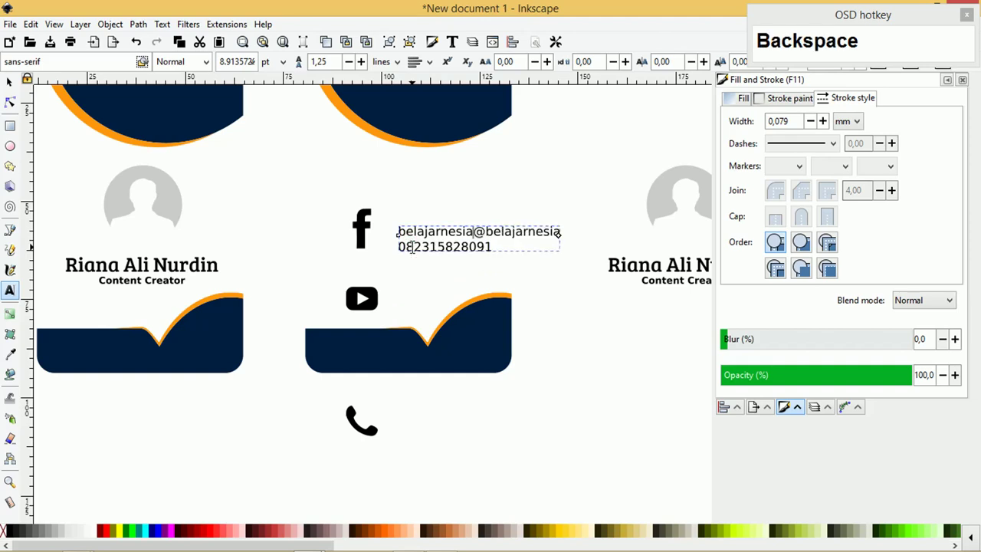
key(Delete)
key(Return)
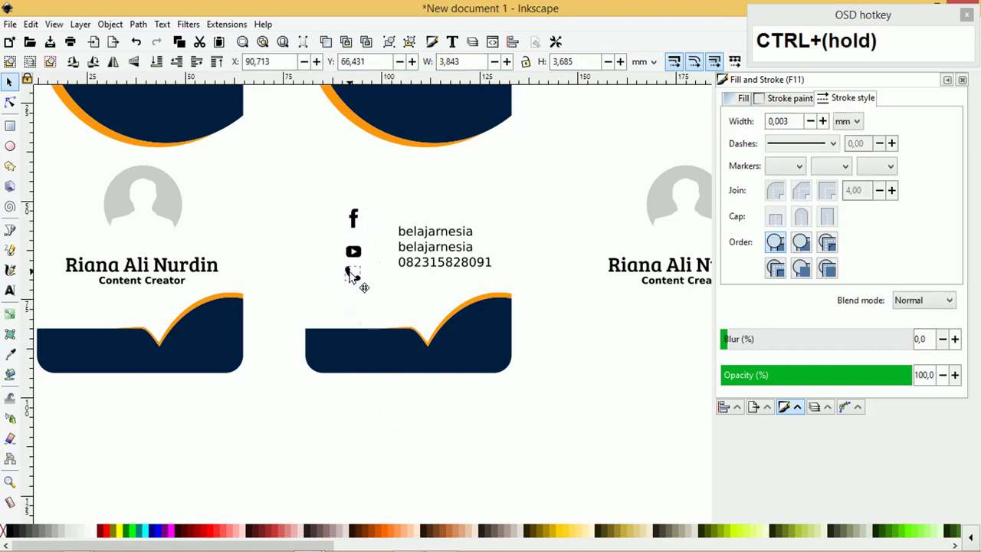
- Draw an orange square over the Facebook icon and duplicate it twice for the YouTube and phone icons
key(shift+z)
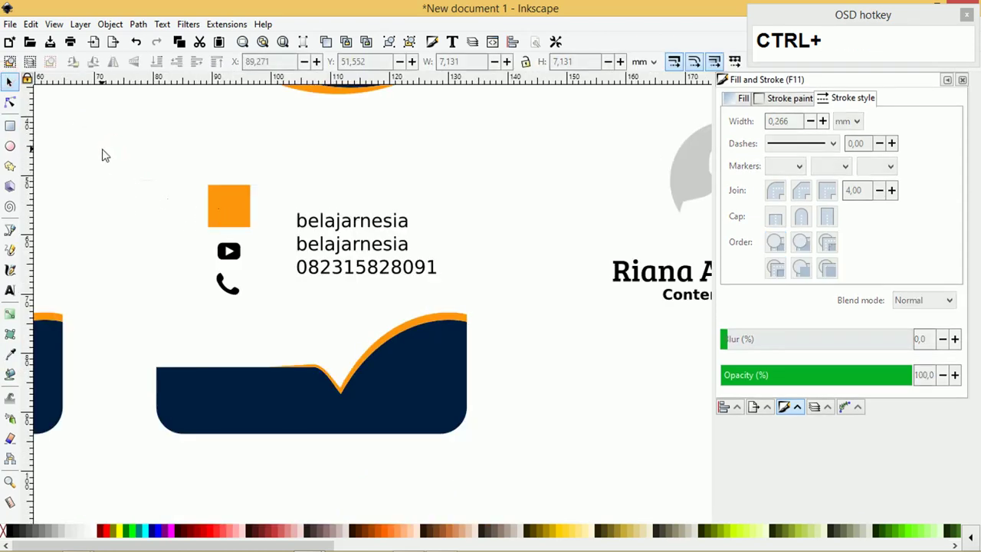
key(Home)
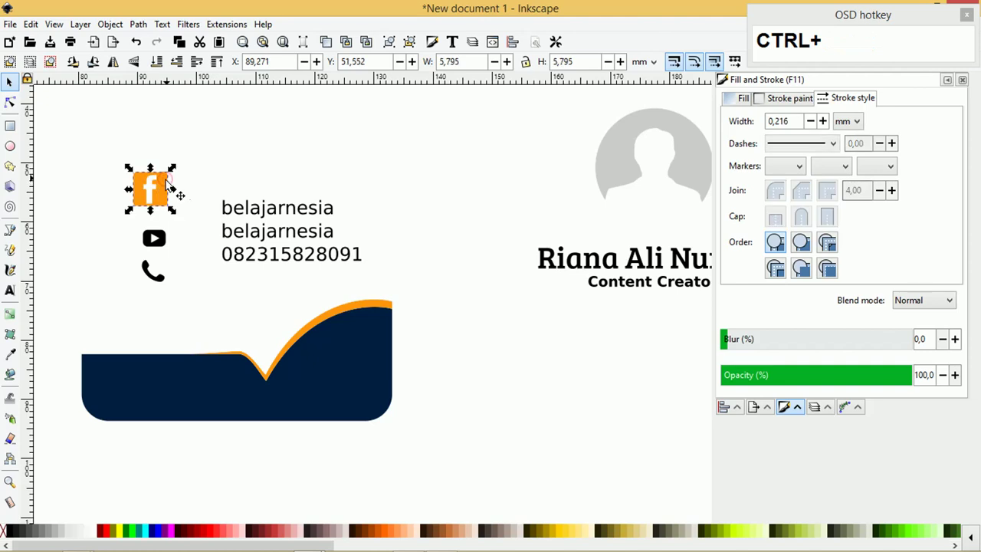
key(ctrl+d)
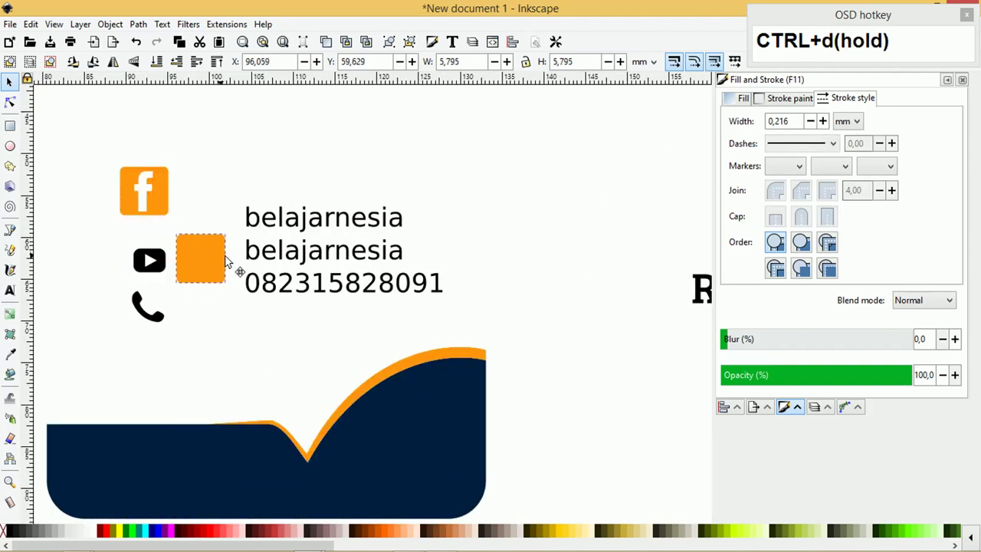
key(ctrl+d)
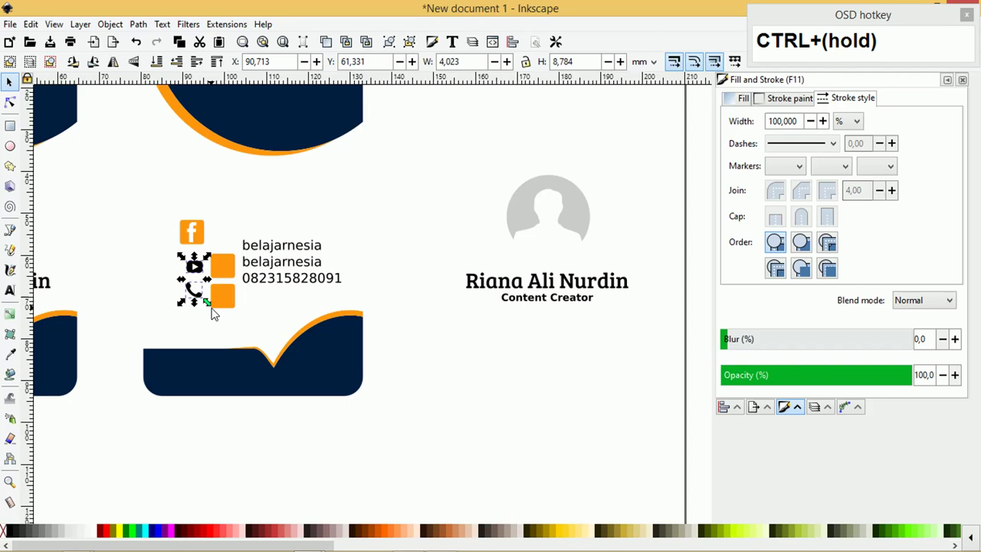
key(Home)
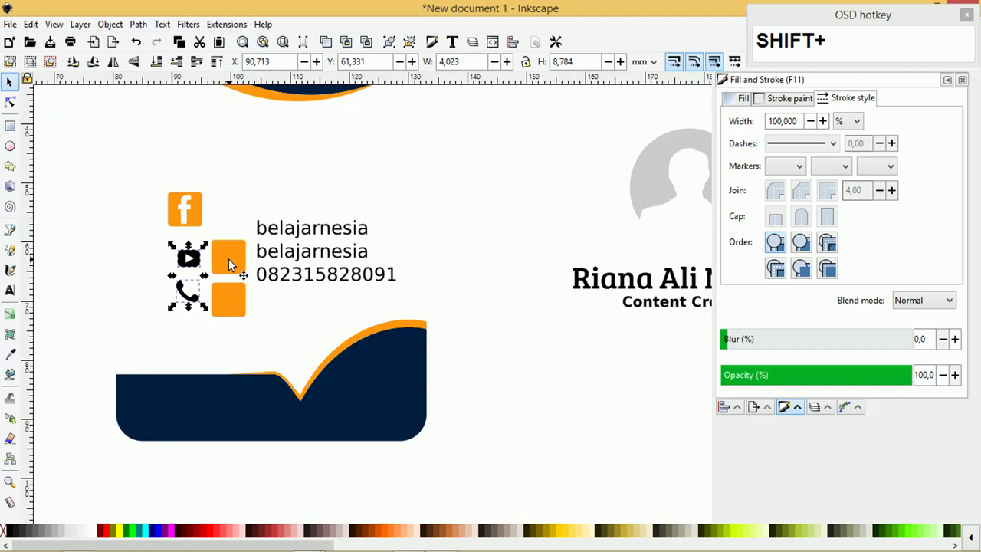
- Shrink and align the three orange badges beside the three contact lines into a compact list
key(shift+r)
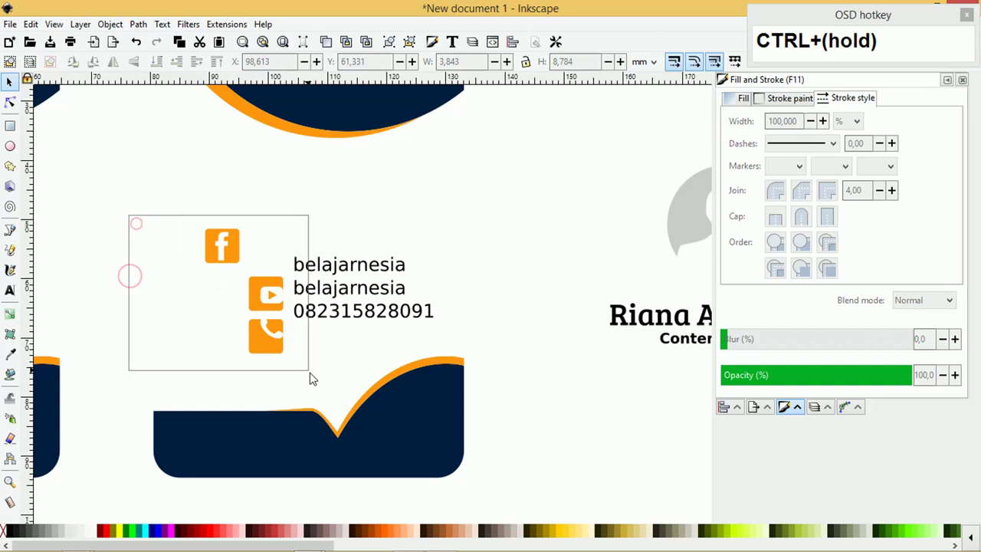
key(c)
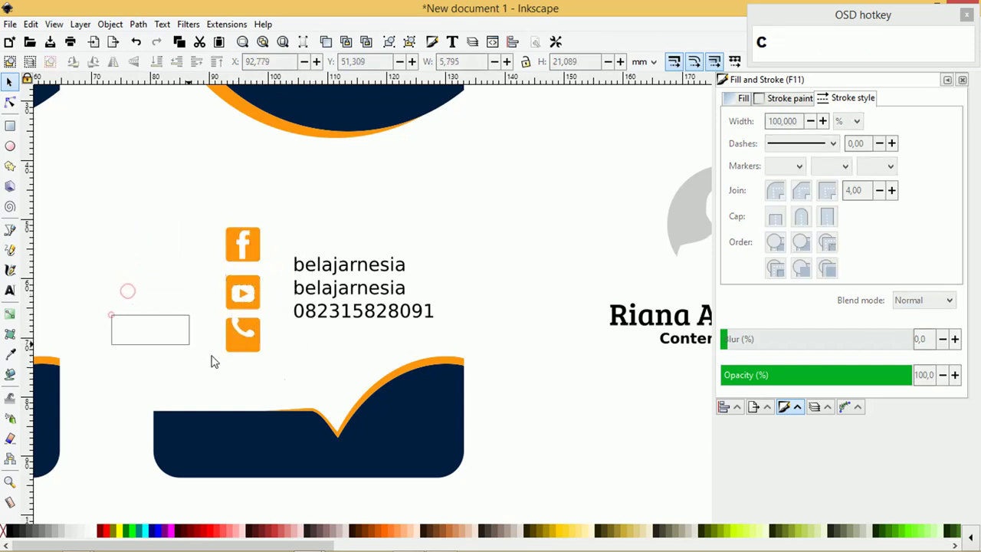
text(ce)
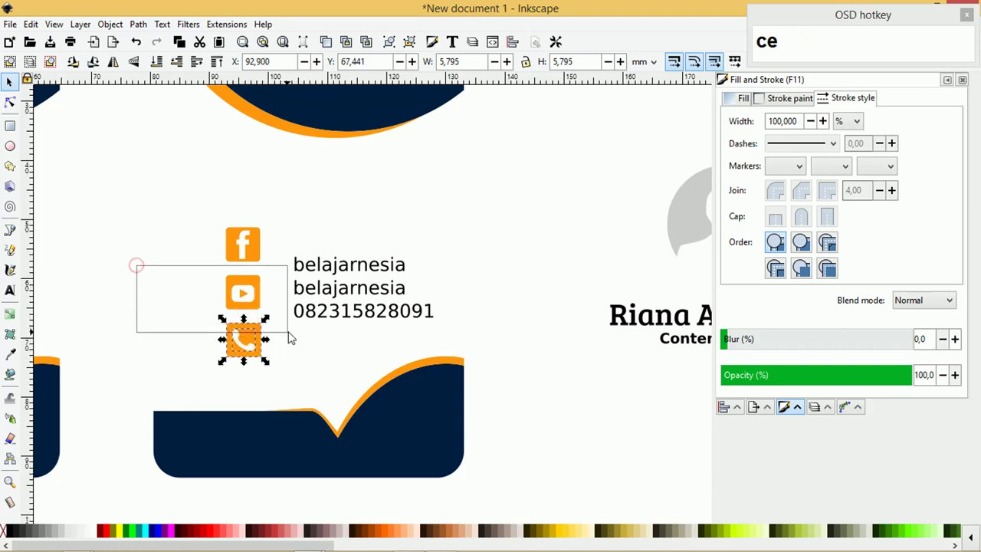
text(ce)
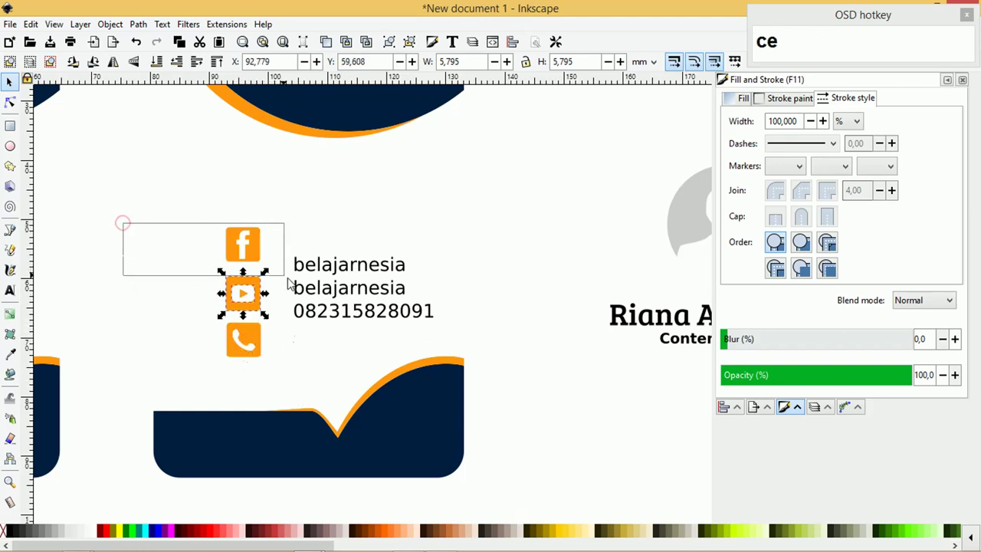
key(BackSpace)
text(e)
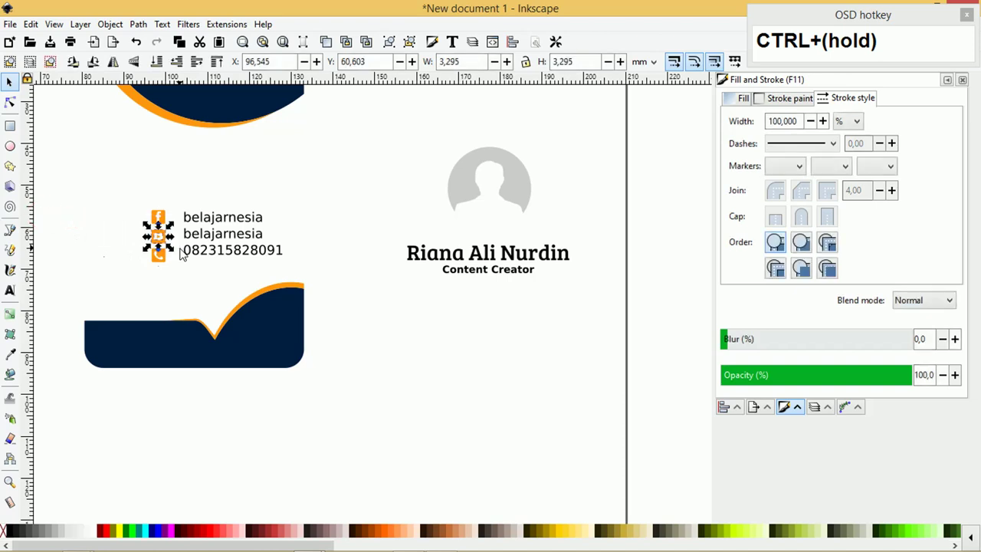
- Group the contact list, move it down above the lower wave, and bring in the WhatsApp QR screenshot
key(ctrl+g)
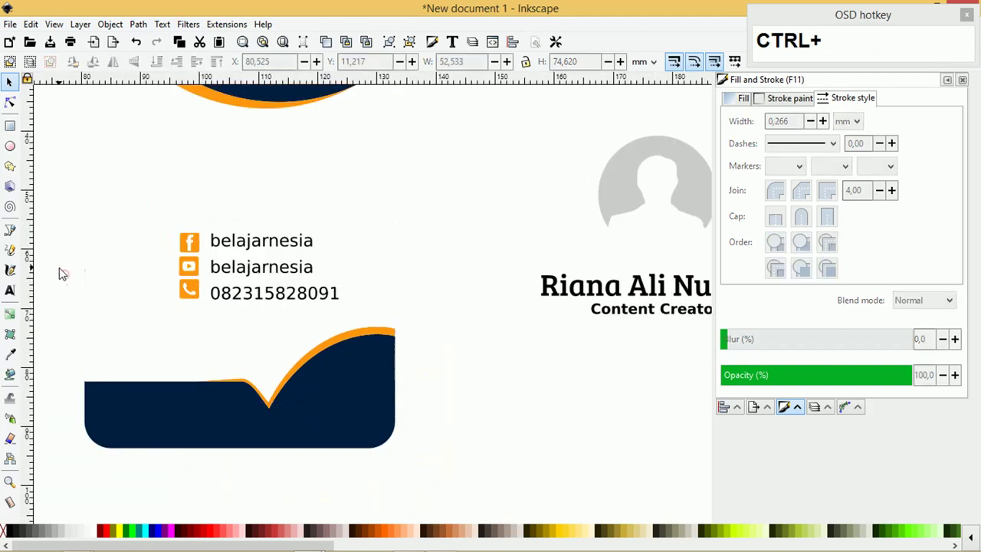
key(ctrl+g)
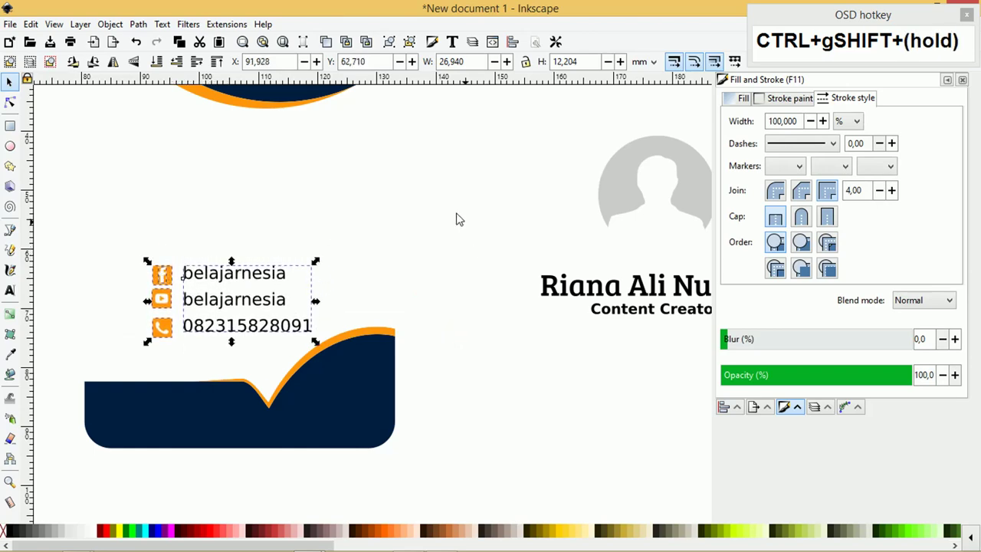
key(Tab)
key(Tab)
- Clip the screenshot to the QR code, scale it down and centre it above the contact group
key(Tab)
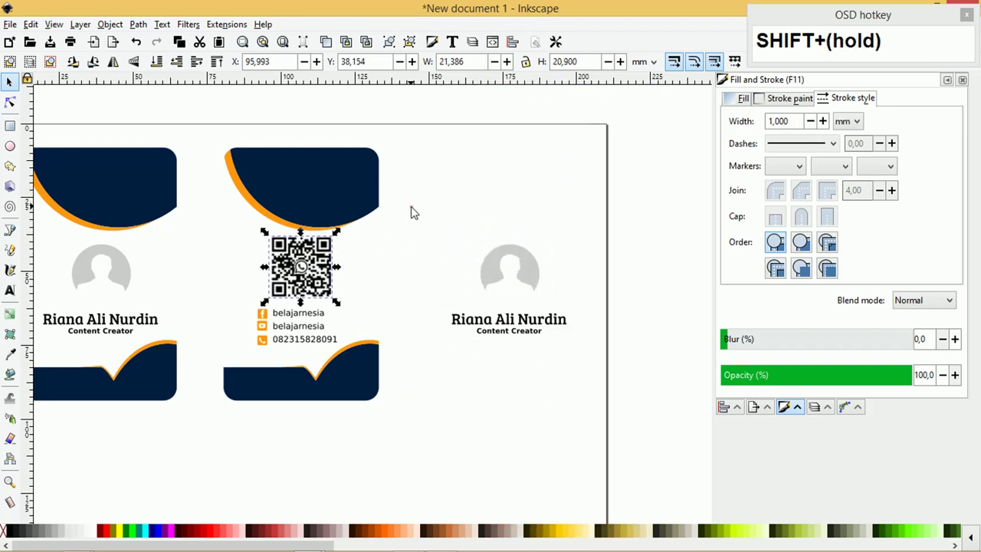
key(Tab)
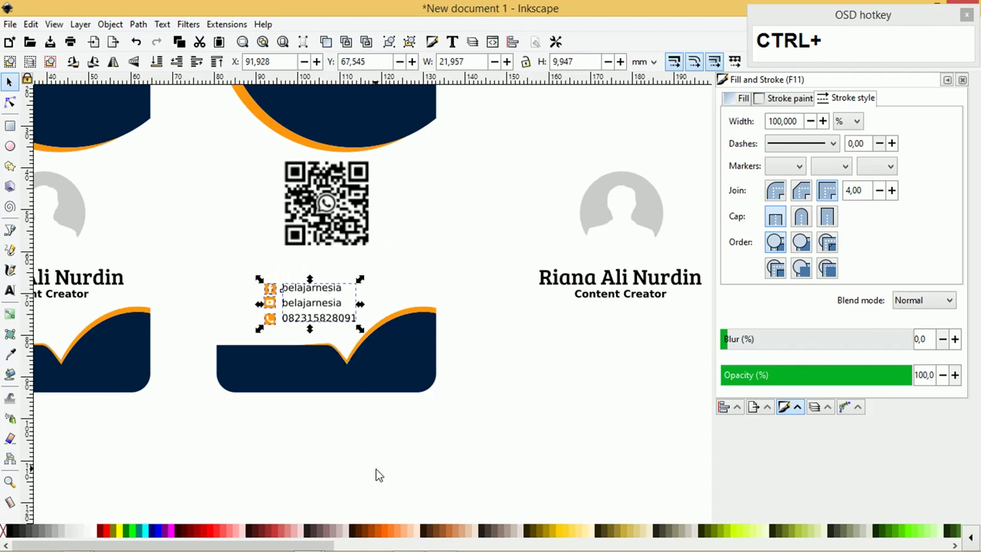
key(ctrl+g)
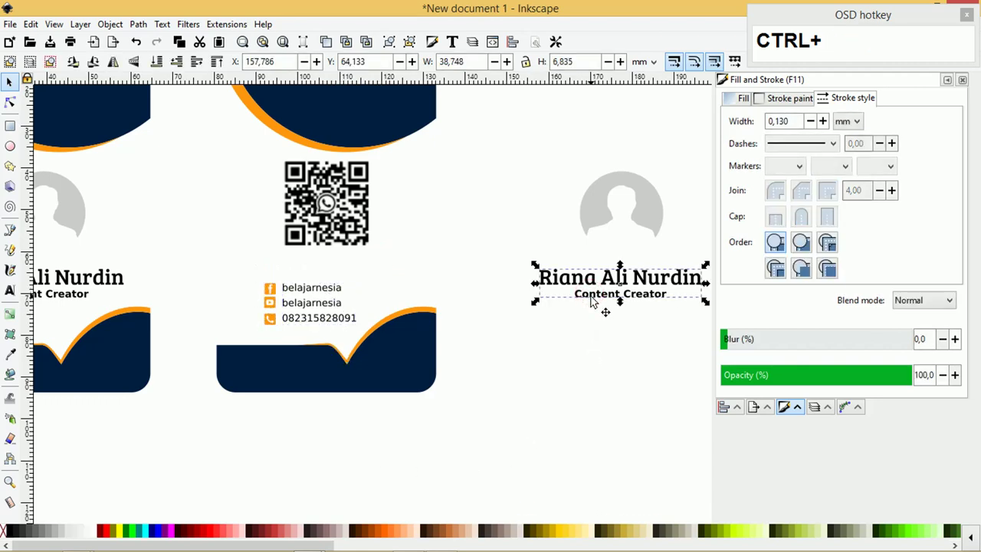
key(ctrl+d)
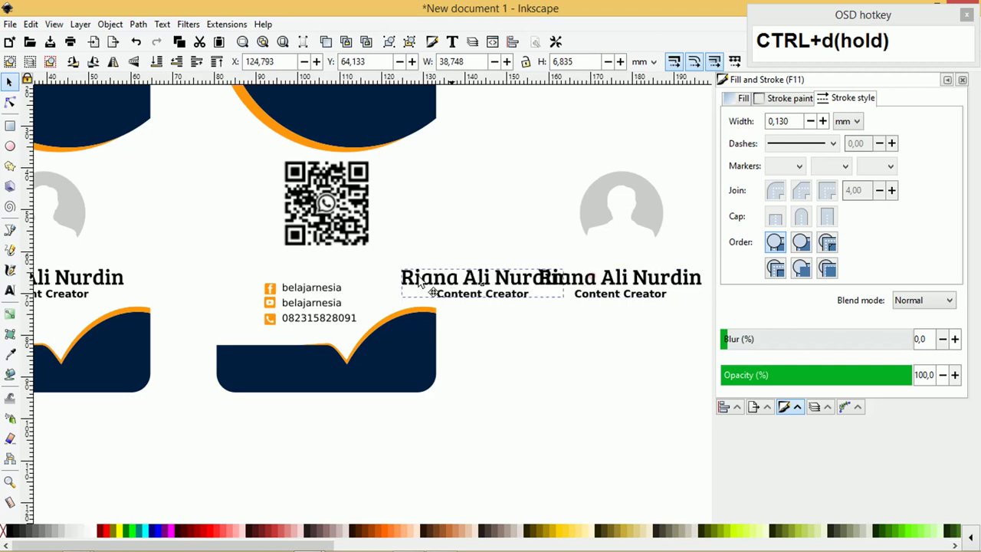
key(ctrl+a)
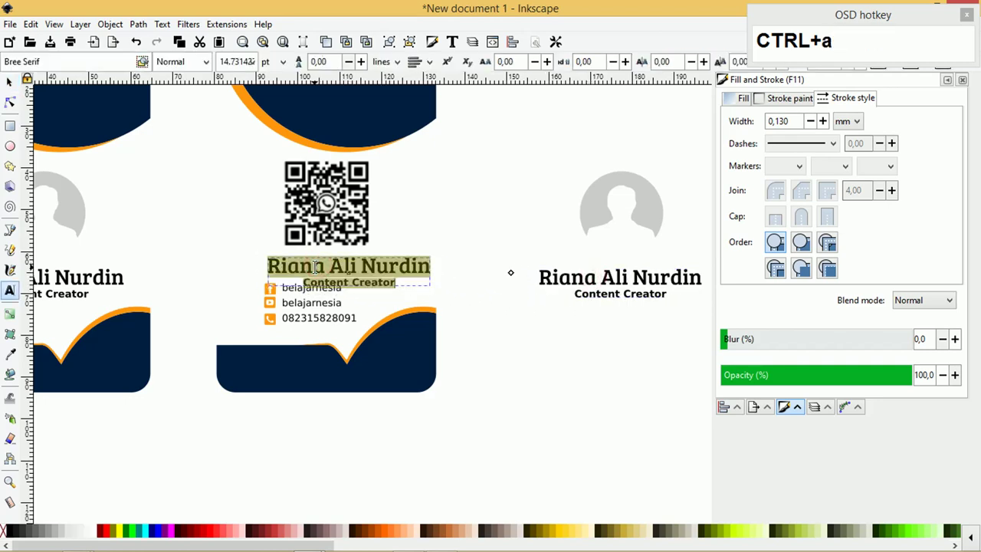
text(www)
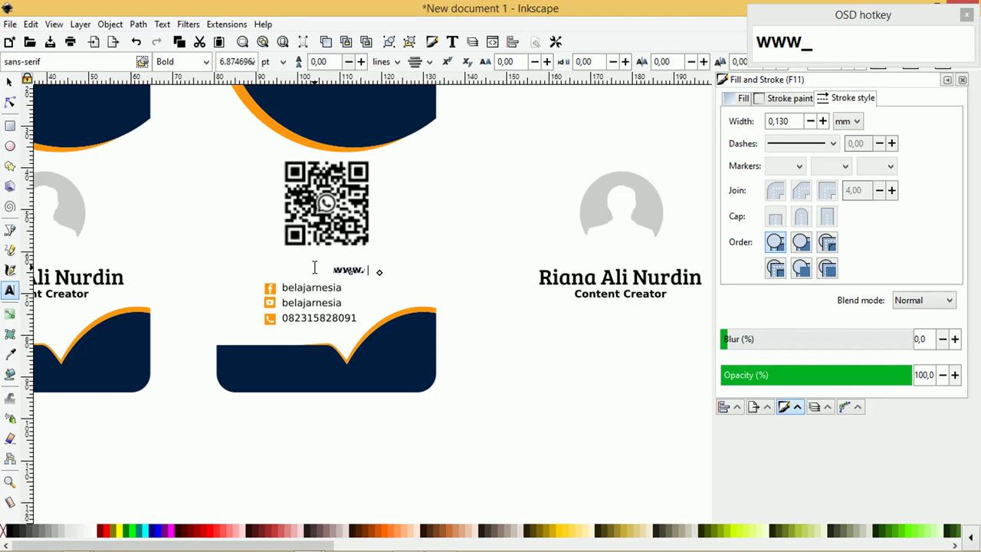
key(BackSpace)
text(Backspacebelejart_)
key(BackSpace)
text(Backspacenesiacom)
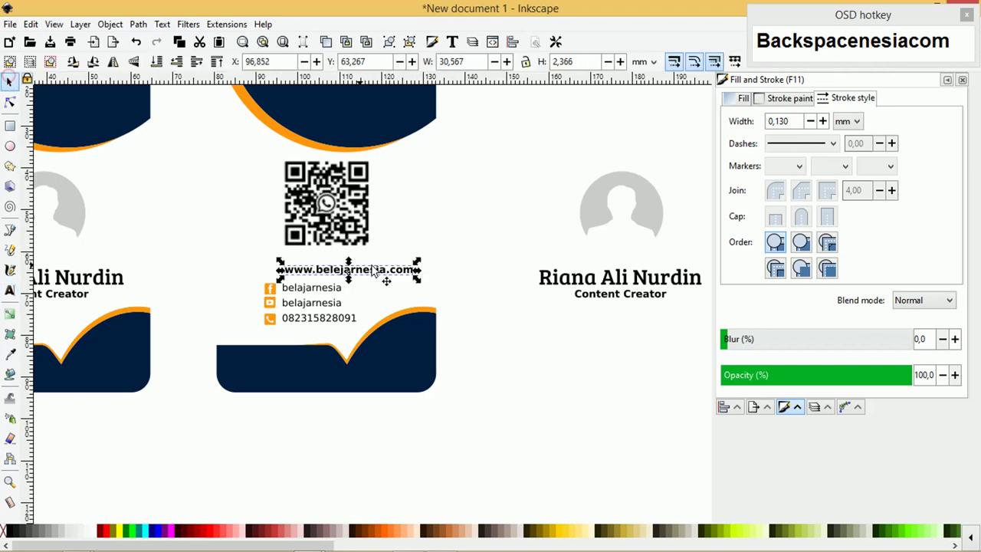
text((h)
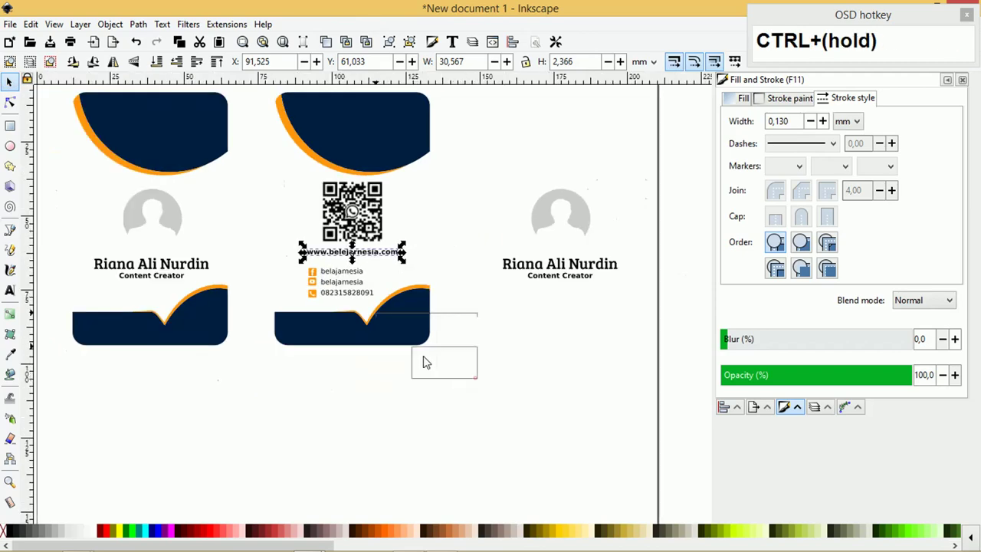
- Group the back card's top shape, QR code, website and contacts and centre them evenly on the card
key(c)
key(ctrl+z)
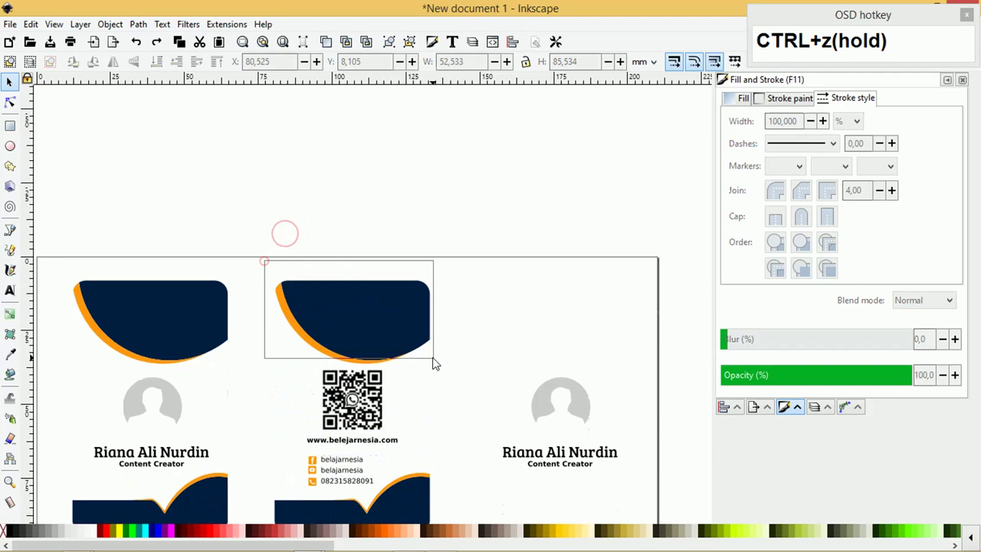
key(ctrl+g)
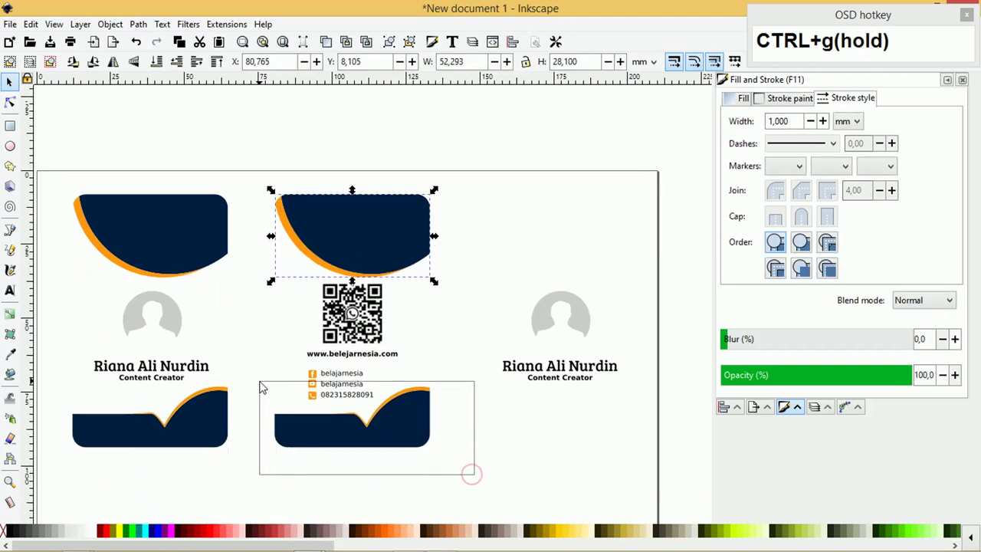
key(ctrl+g)
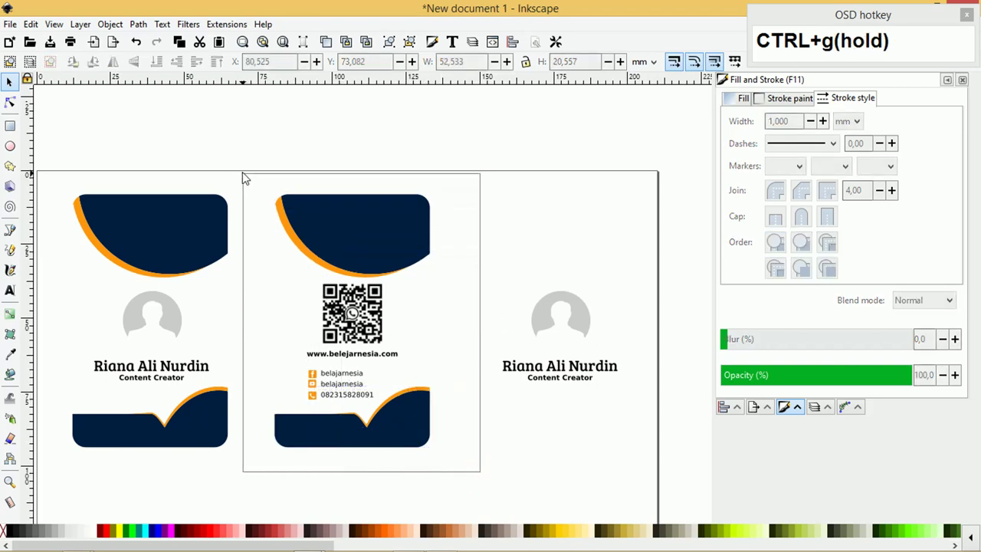
key(c)
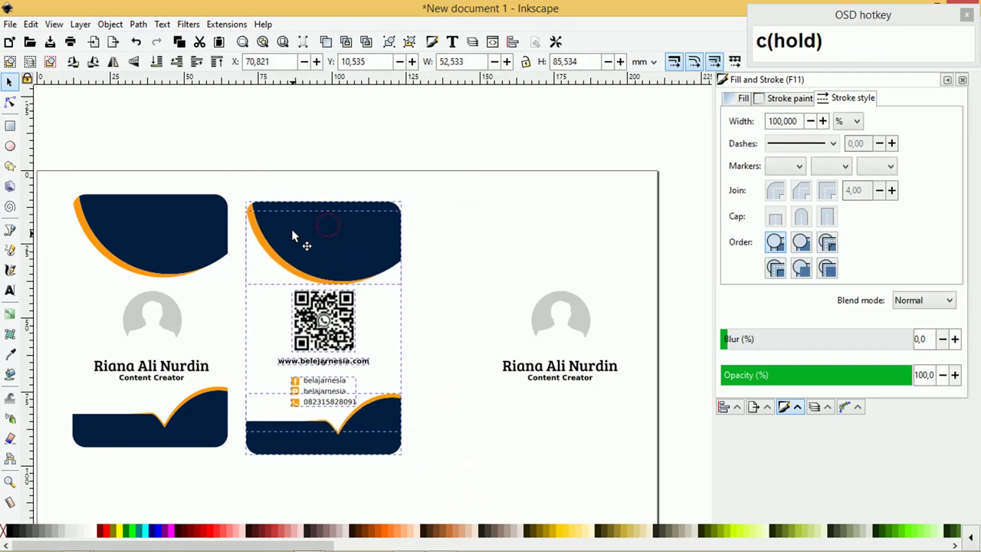
key(c)
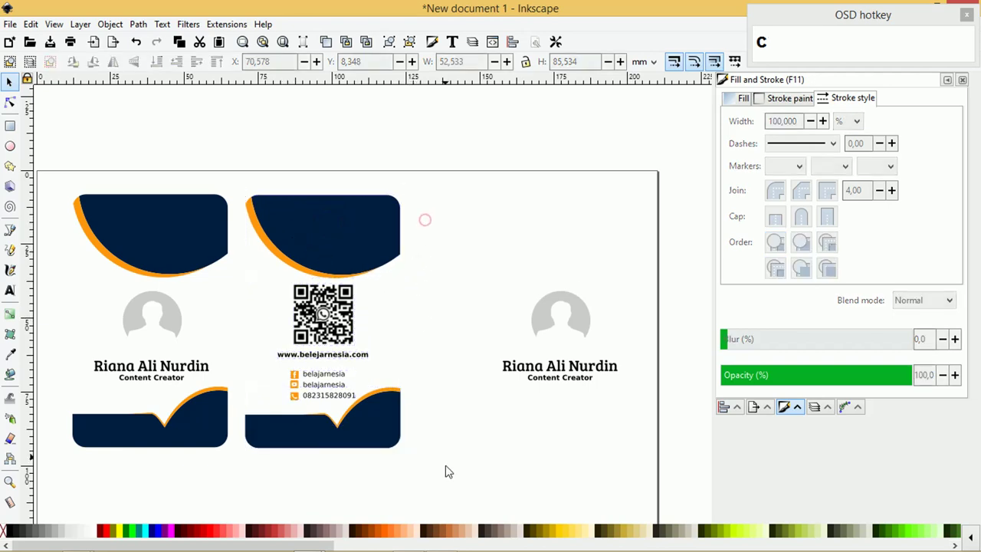
- Place the back card beside the front, delete the leftover avatar and name, and zoom in on both cards
key(ctrl+g)
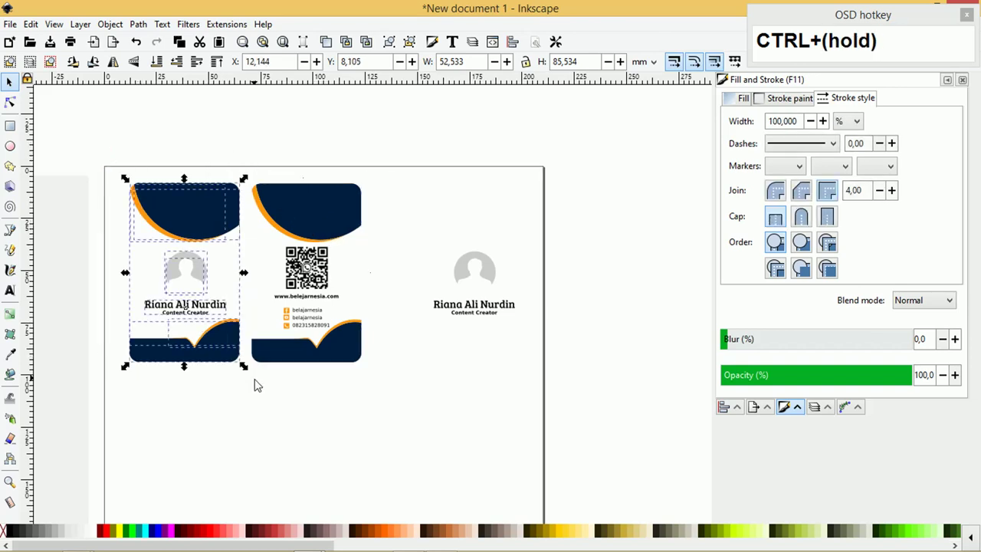
key(ctrl+g)
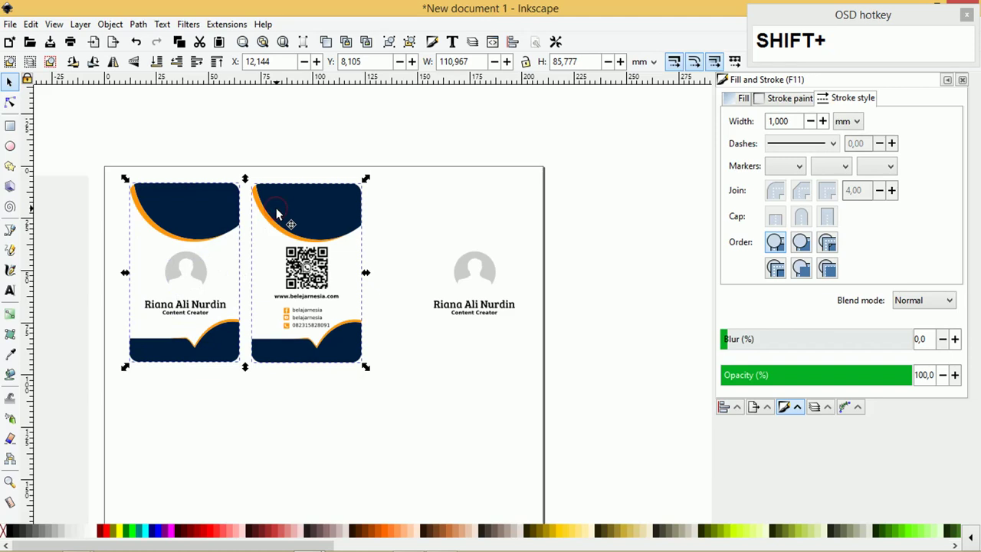
key(shift+t)
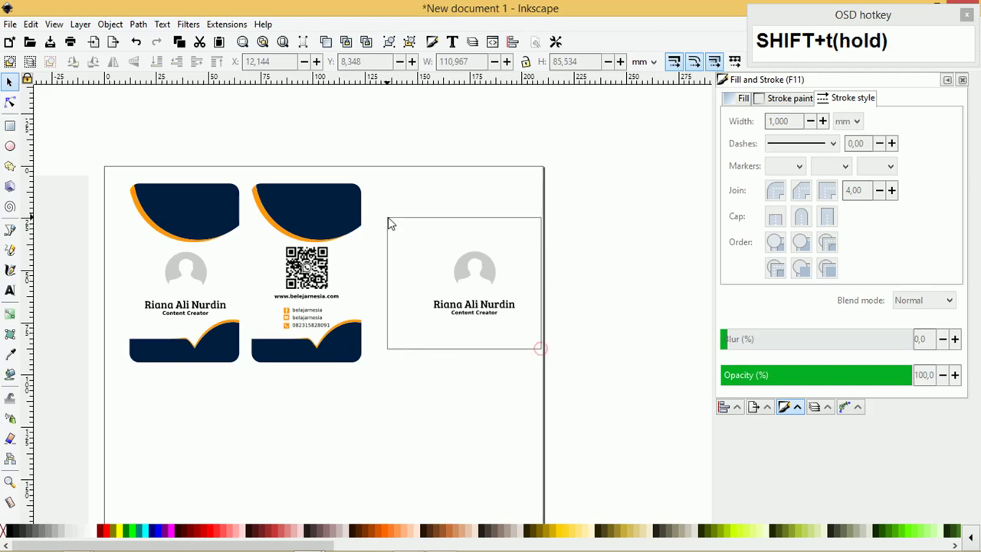
key(Delete)
key(z)
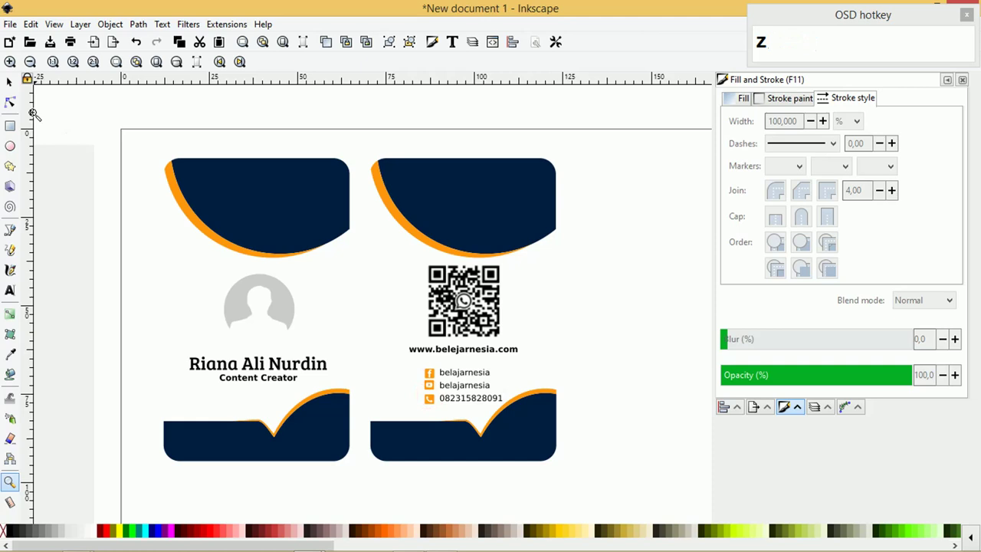